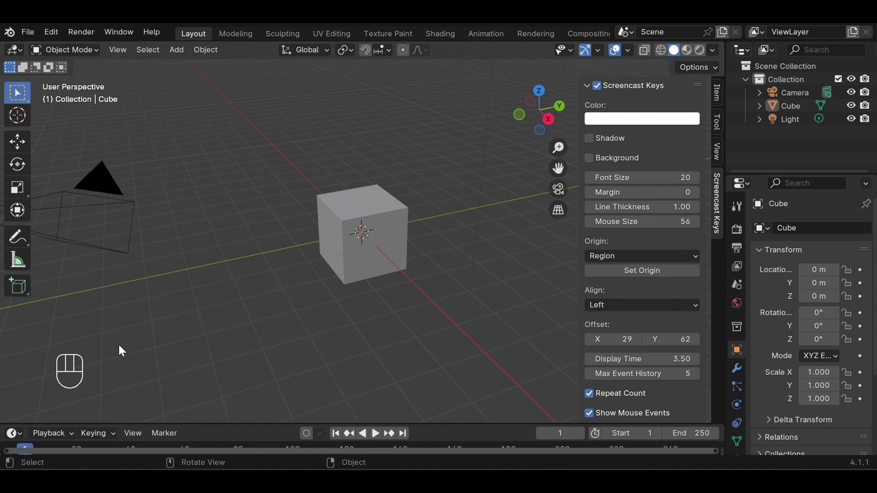
Step: Collapse the Screencast Keys sidebar panel, zoom the viewport, and select the default cube
left_click(142, 338)
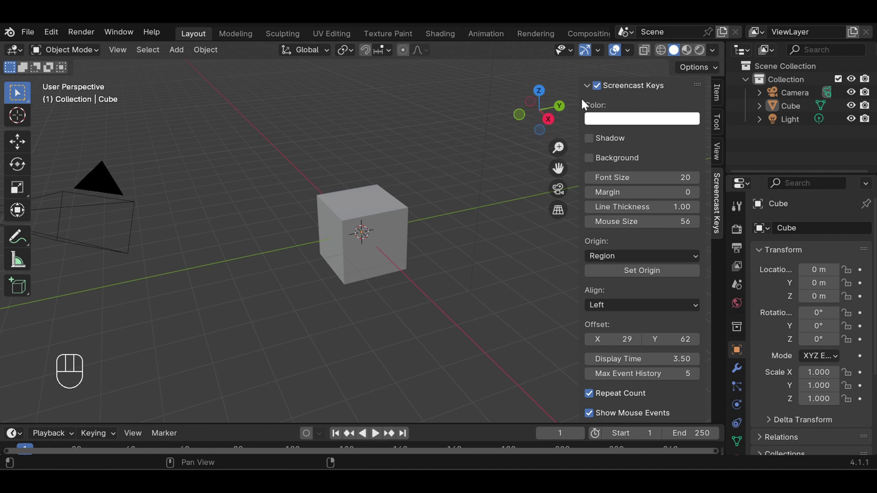
left_click(591, 89)
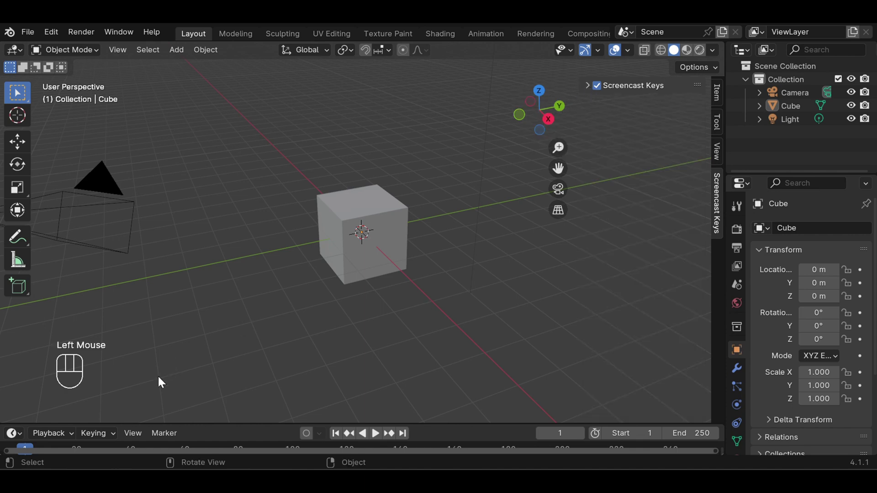
scroll("up", 3)
scroll("down", 3)
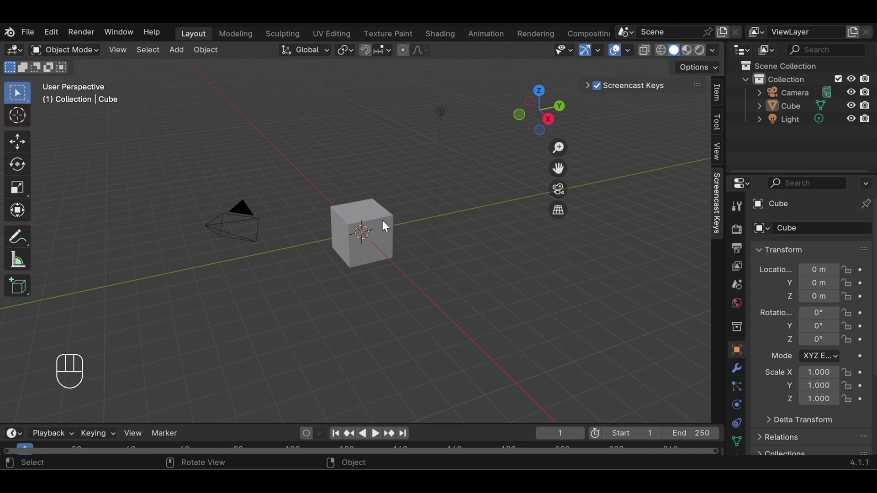
scroll("up", 3)
left_click(385, 221)
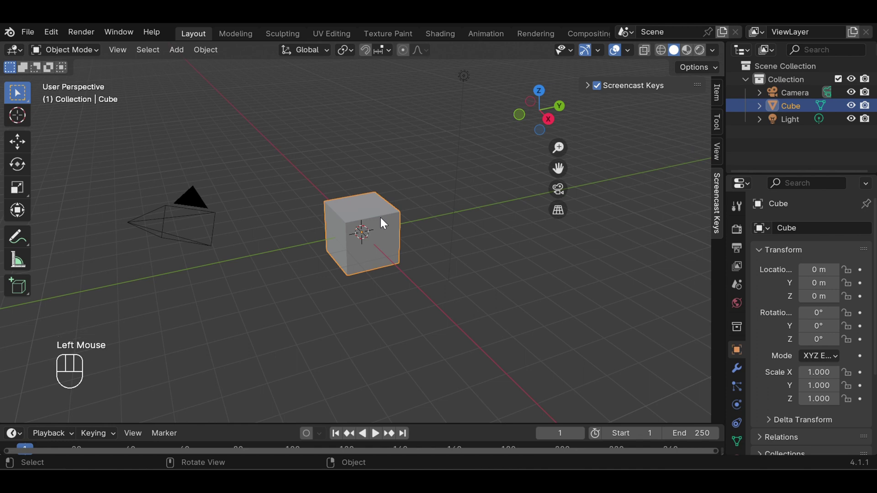
Step: Delete the cube, add a Cylinder mesh at the origin and view it in front orthographic (numpad 1)
key("Delete")
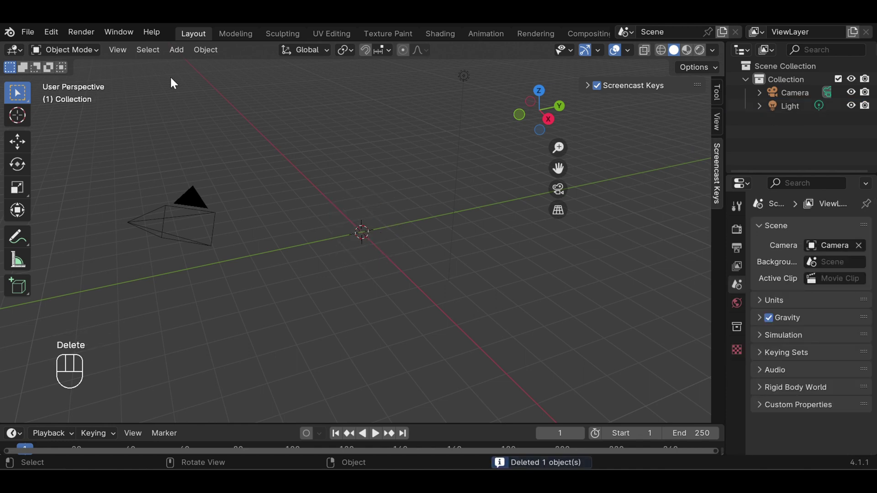
left_click_drag(178, 54, 325, 132)
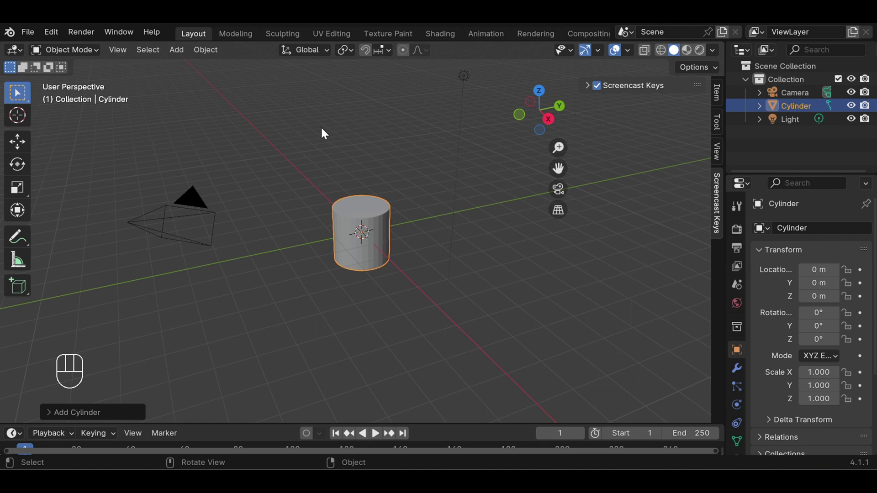
left_click_drag(423, 248, 424, 260)
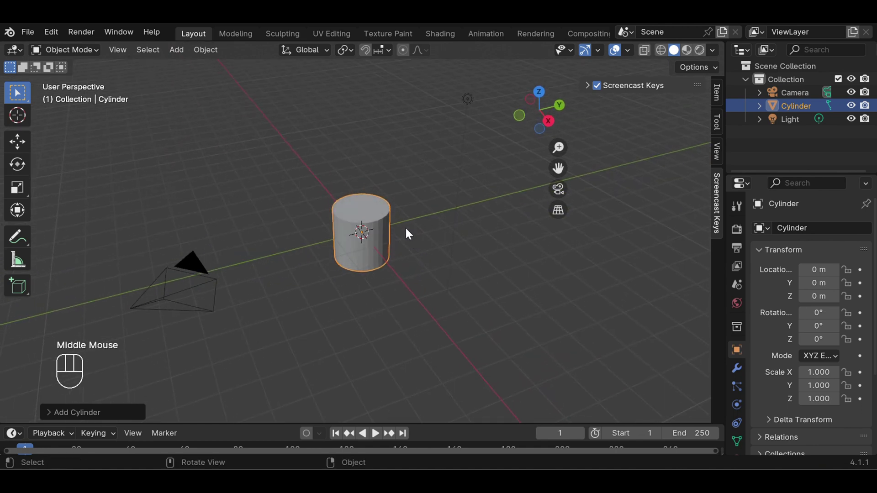
scroll("up", 3)
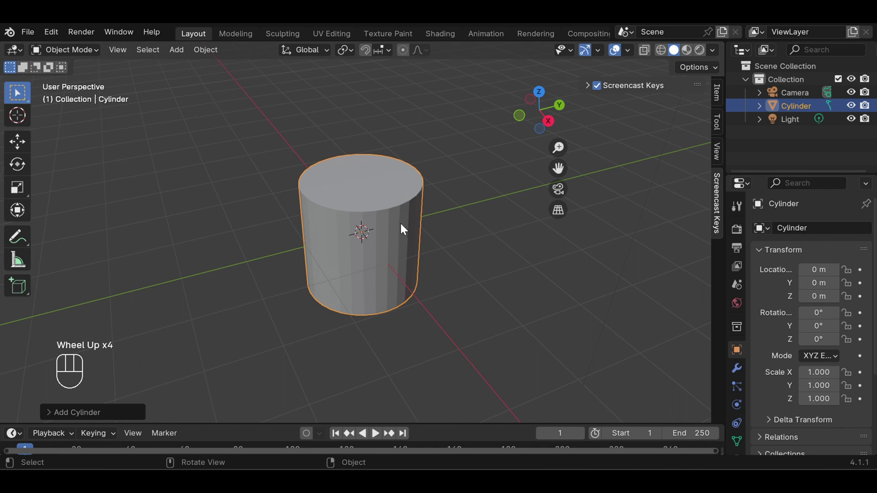
key("KP_1")
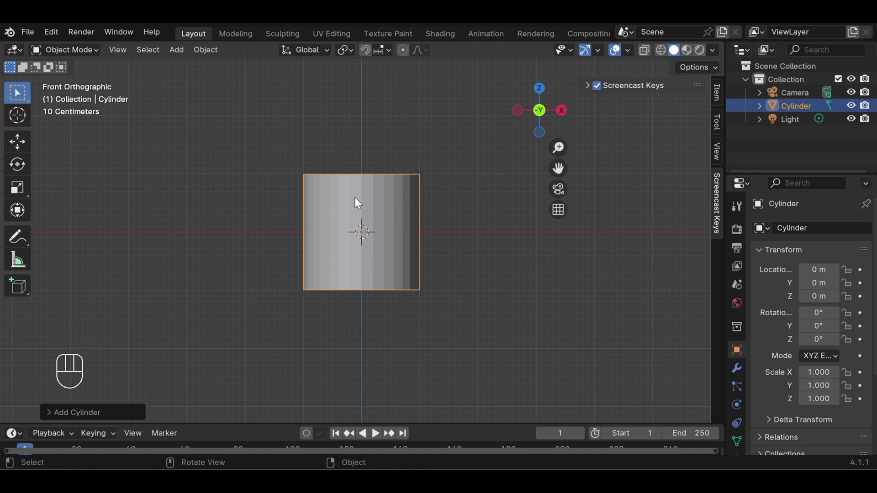
Step: Scale the cylinder along Z by 0.077 so it becomes a thin disc, then view it in perspective
key("s")
key("s")
key("s")
key("z")
key("z")
key("z")
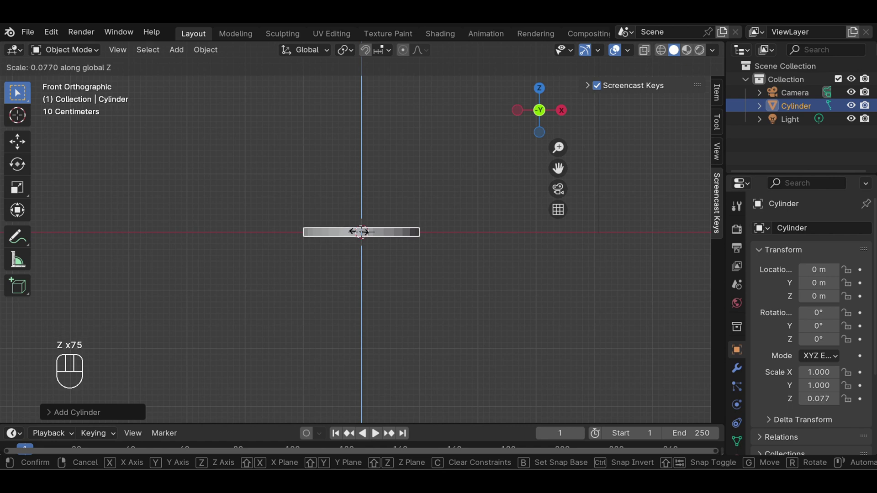
left_click(362, 236)
scroll("up", 3)
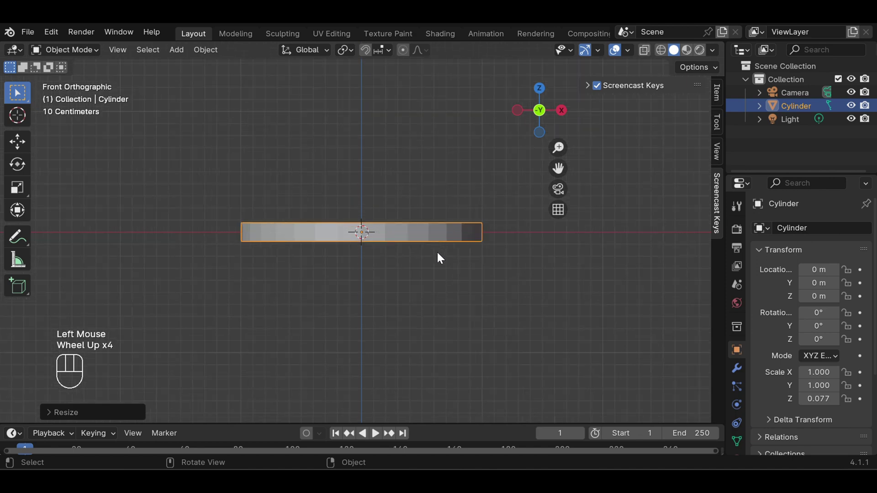
left_click_drag(443, 263, 439, 293)
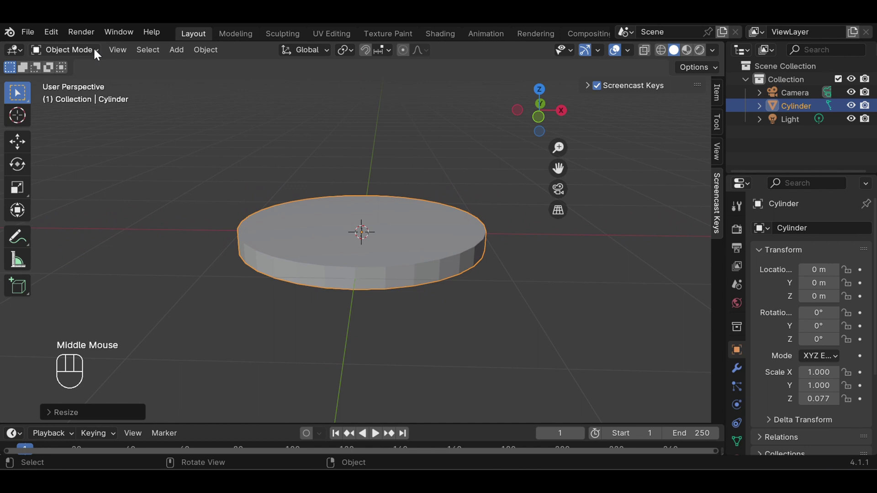
Step: In Edit Mode, extrude the disc's top face in place and scale it outward into a flared rim
left_click_drag(97, 55, 98, 87)
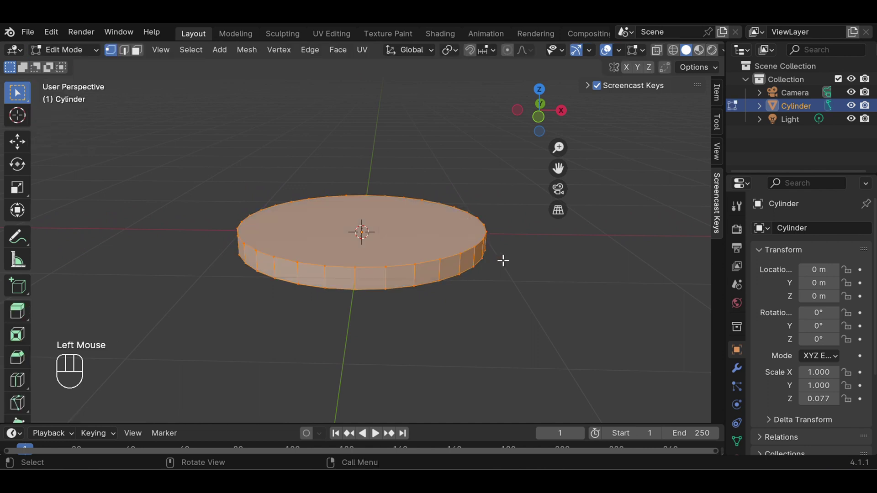
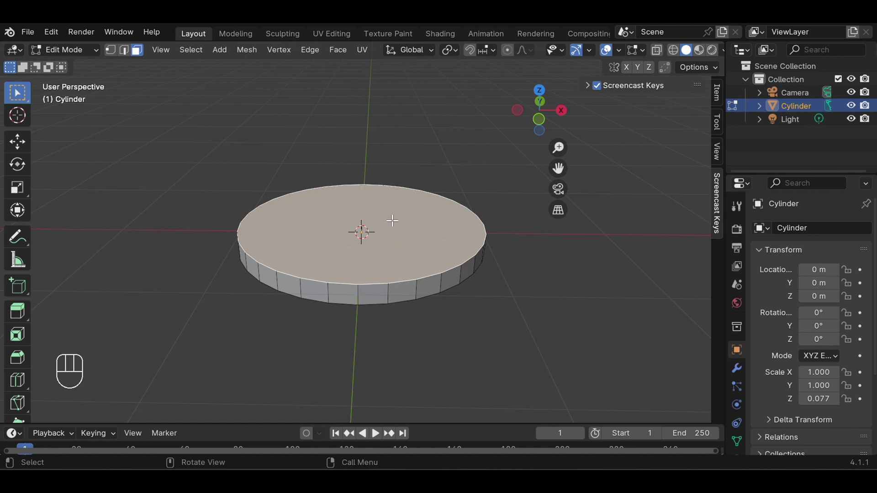
key("s")
key("s")
key("s")
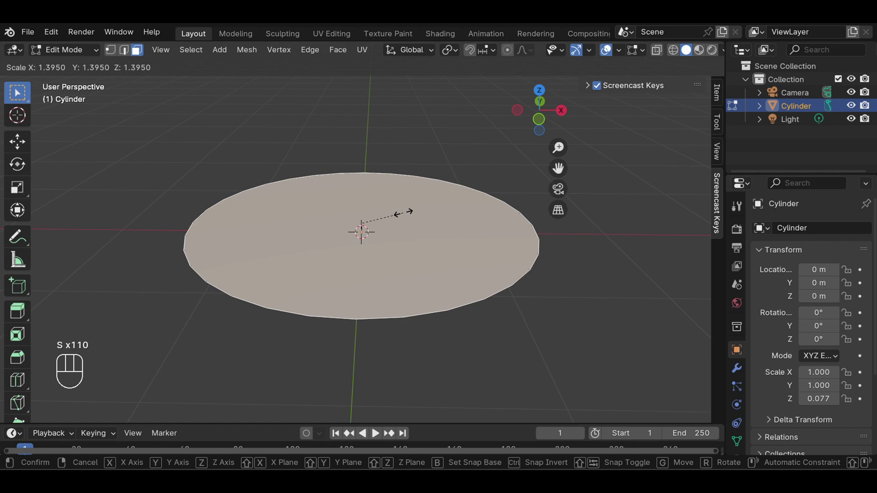
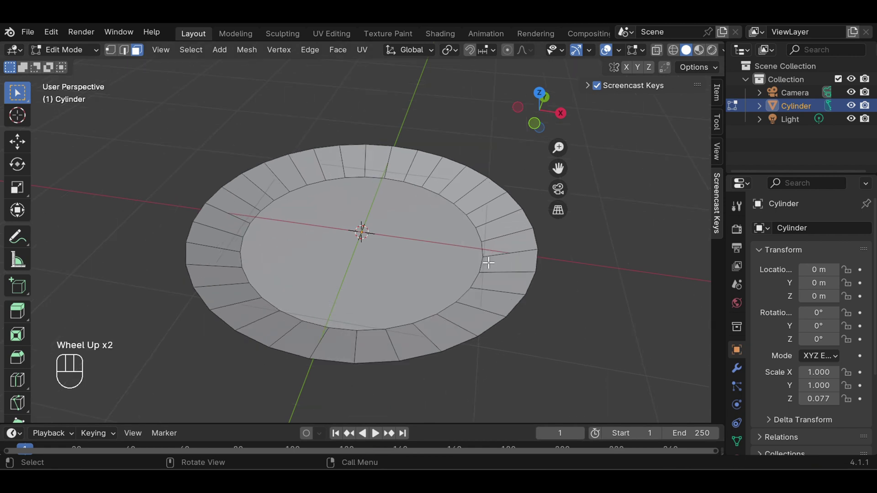
scroll("down", 3)
scroll("up", 3)
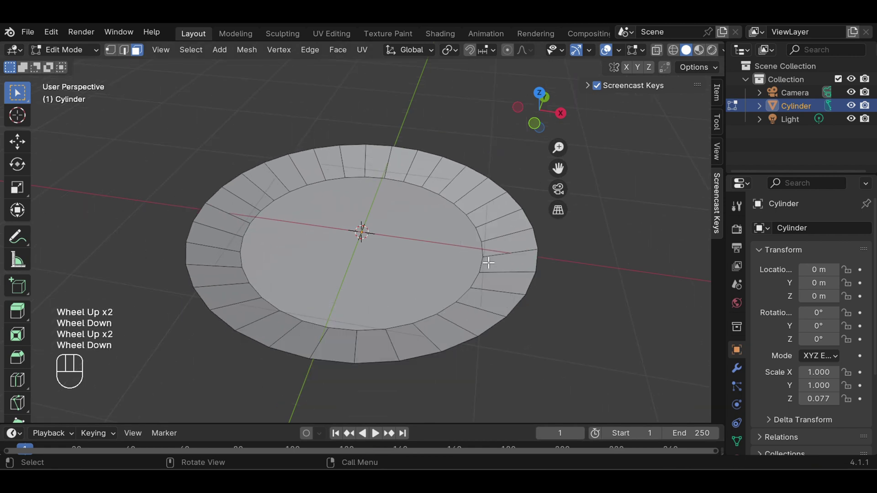
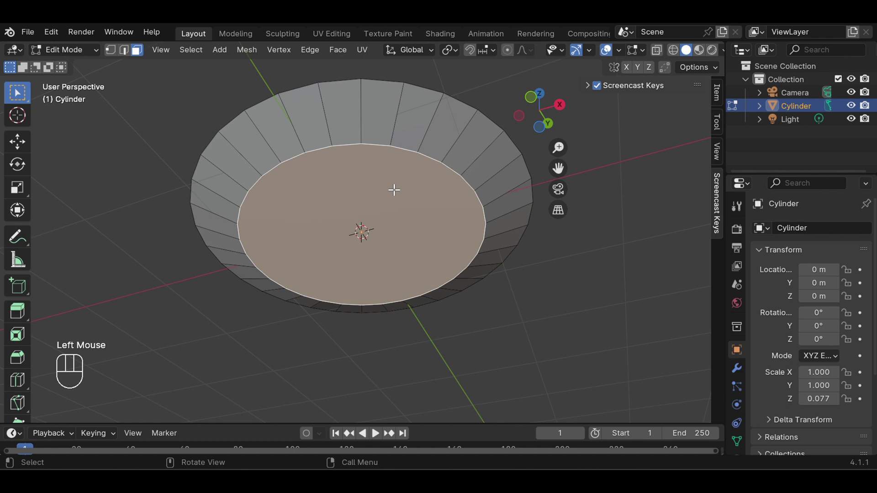
Step: Extrude the dish's inner bottom face in place and shrink it to about 0.94 for a small inner step
key("e")
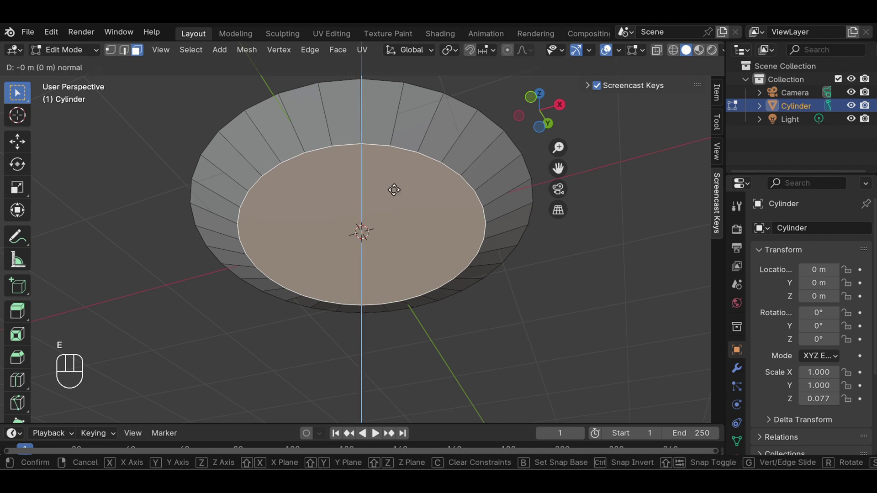
key("s")
key("s")
key("s")
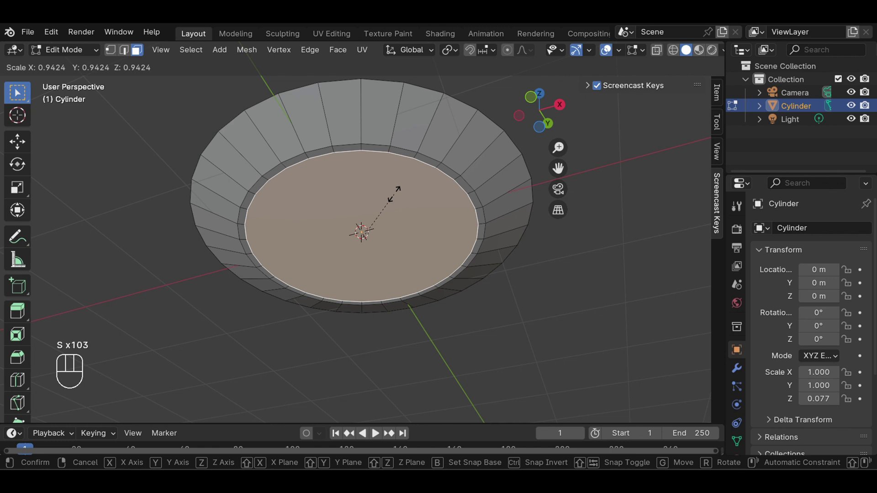
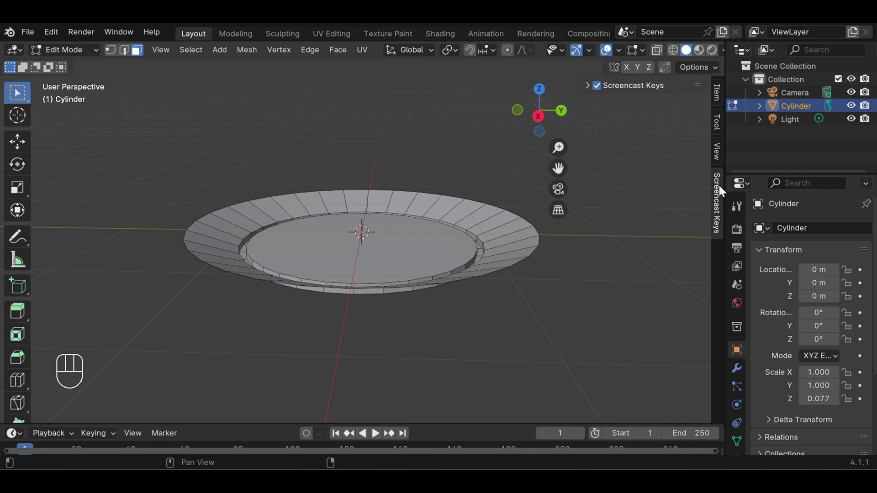
Step: Add a Solidify modifier to the plate with 0.09 m thickness
left_click(742, 375)
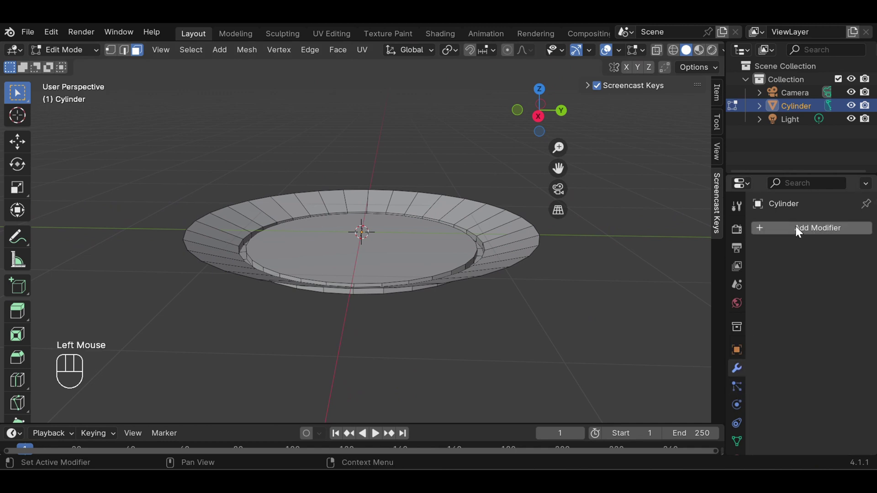
left_click_drag(798, 232, 649, 212)
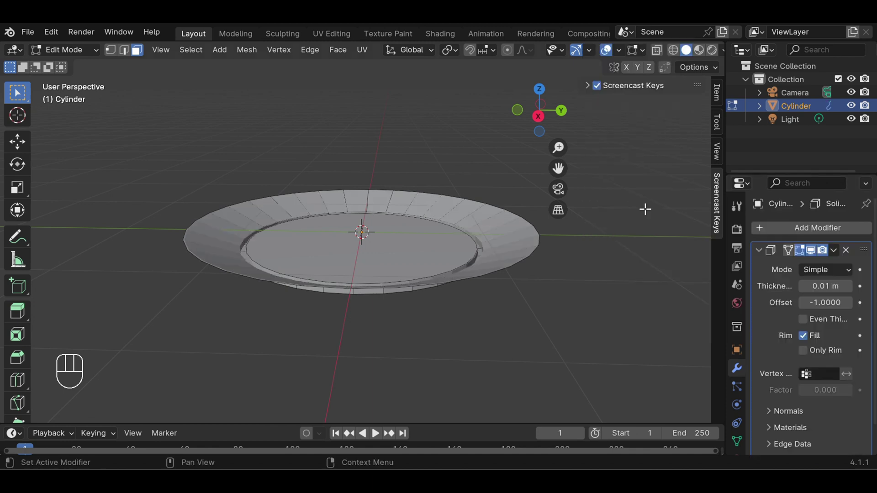
left_click(852, 292)
double_click(852, 291)
left_click(852, 292)
left_click(852, 291)
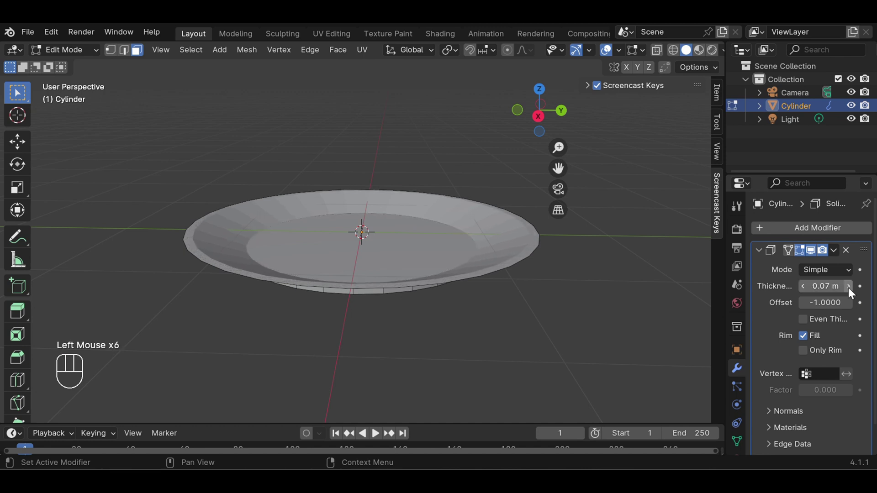
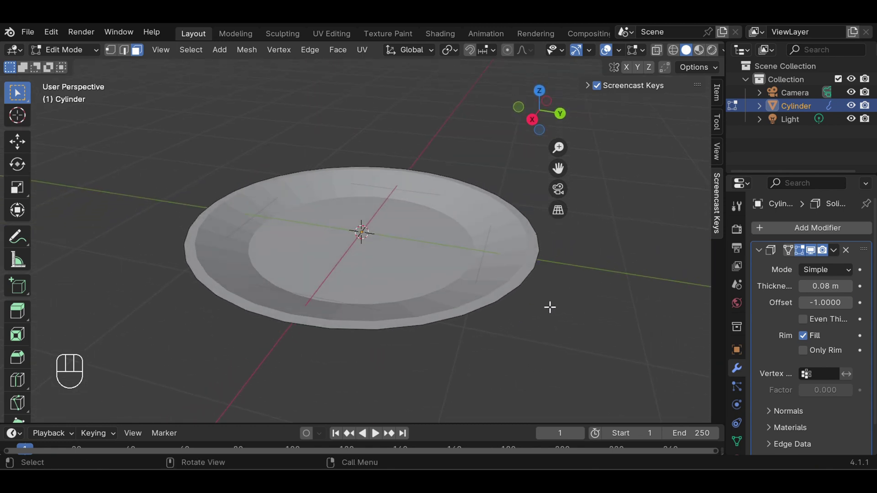
left_click(800, 289)
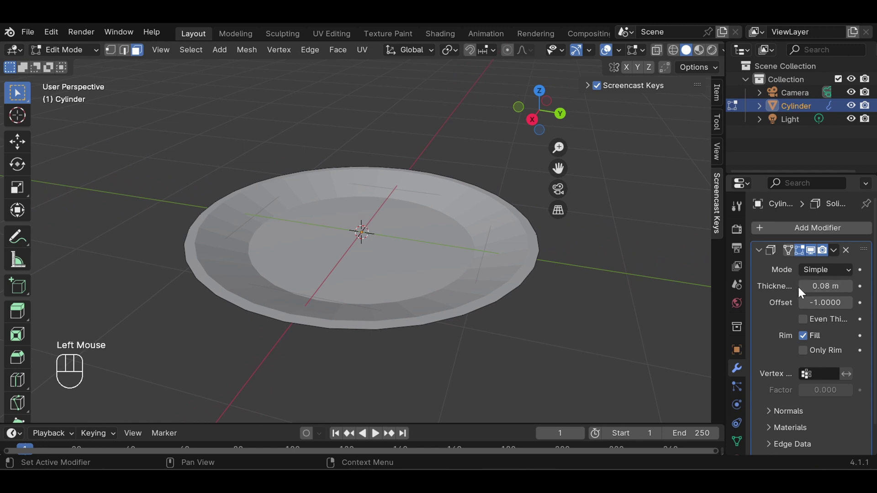
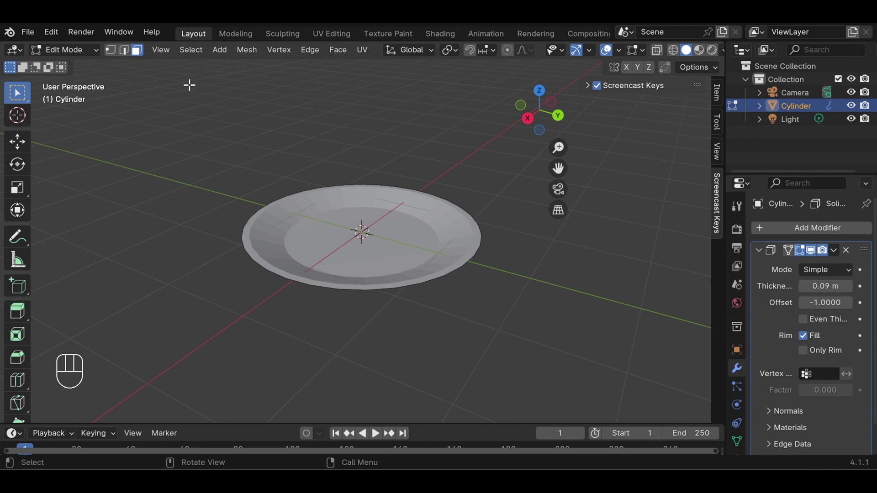
Step: Back in Object Mode, give the plate smooth shading and inspect it from above
left_click_drag(101, 59, 99, 69)
left_click_drag(466, 294, 462, 297)
left_click_drag(425, 235, 378, 202)
left_click_drag(489, 290, 391, 308)
scroll("down", 3)
scroll("up", 3)
left_click_drag(635, 54, 634, 54)
left_click_drag(504, 218, 467, 228)
scroll("down", 3)
scroll("up", 3)
scroll("down", 3)
scroll("down", 3)
scroll("up", 3)
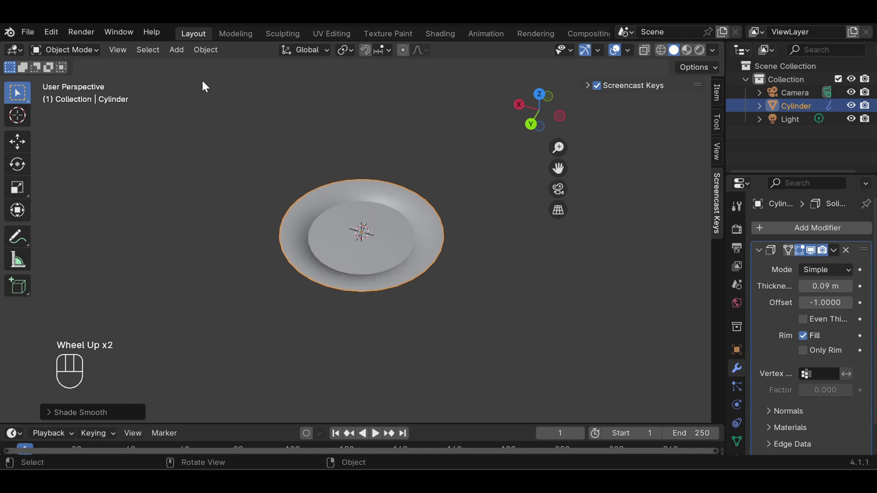
Step: Add a Plane mesh and scale it up into a large floor, then select the plate
left_click_drag(181, 54, 318, 71)
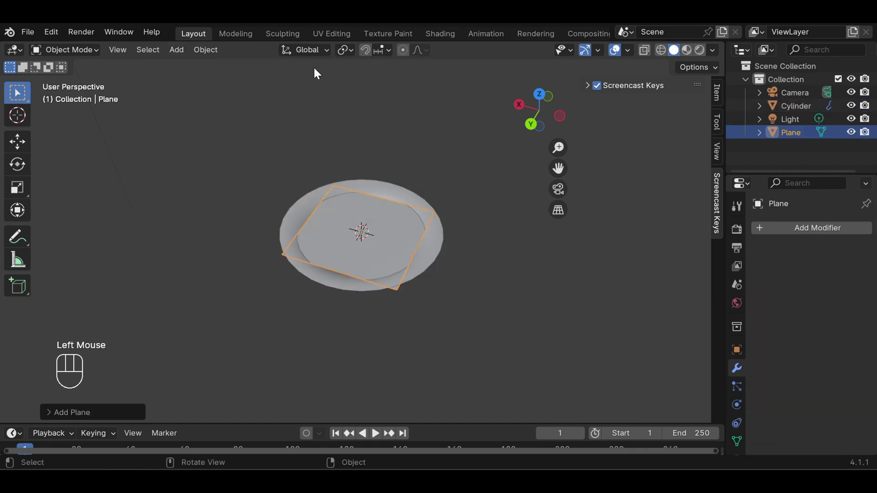
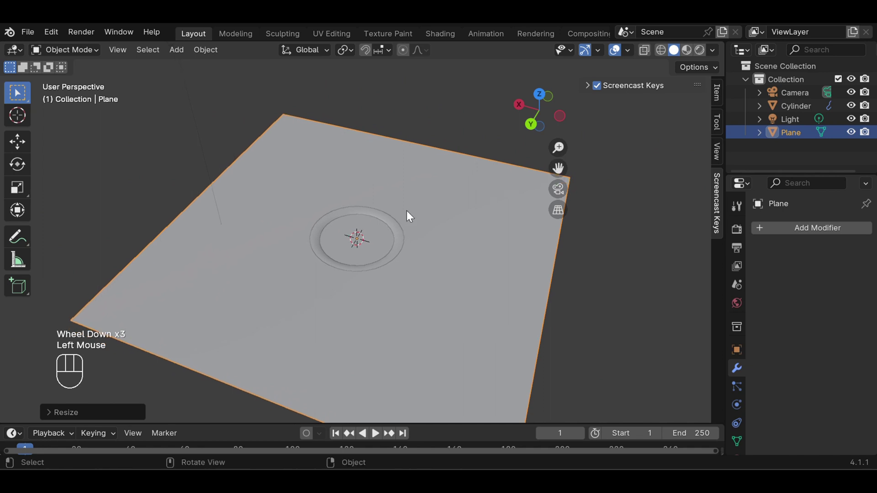
left_click(375, 226)
left_click(381, 224)
left_click(603, 300)
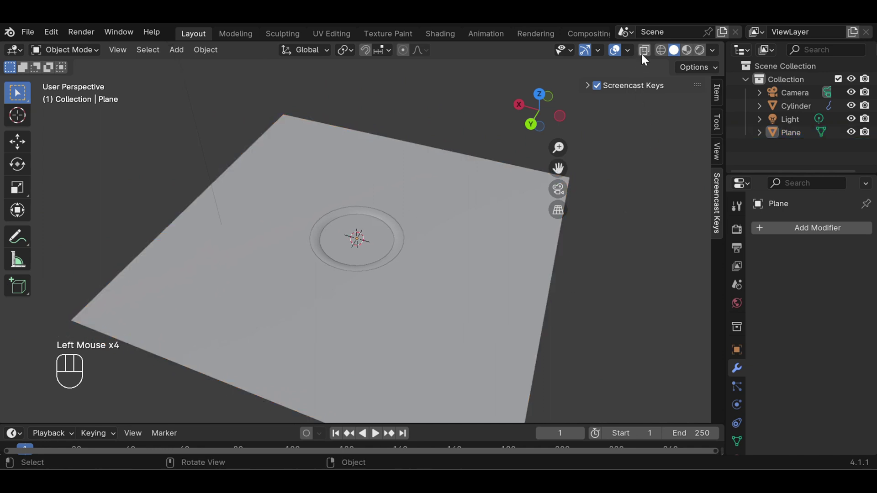
left_click_drag(473, 321, 499, 326)
left_click(404, 254)
left_click_drag(586, 292, 581, 227)
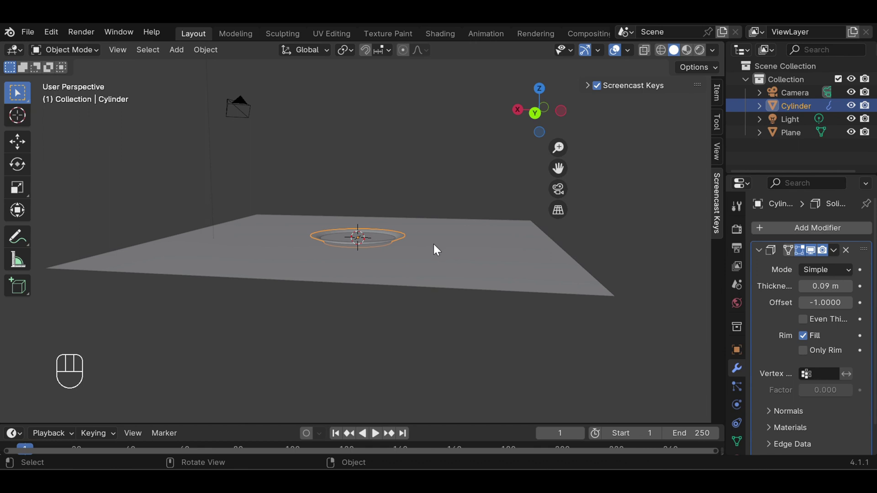
Step: Move the plate along Z so it sits on top of the floor plane
key("g")
key("g")
key("g")
key("z")
key("z")
key("z")
left_click(436, 245)
left_click_drag(597, 241, 577, 317)
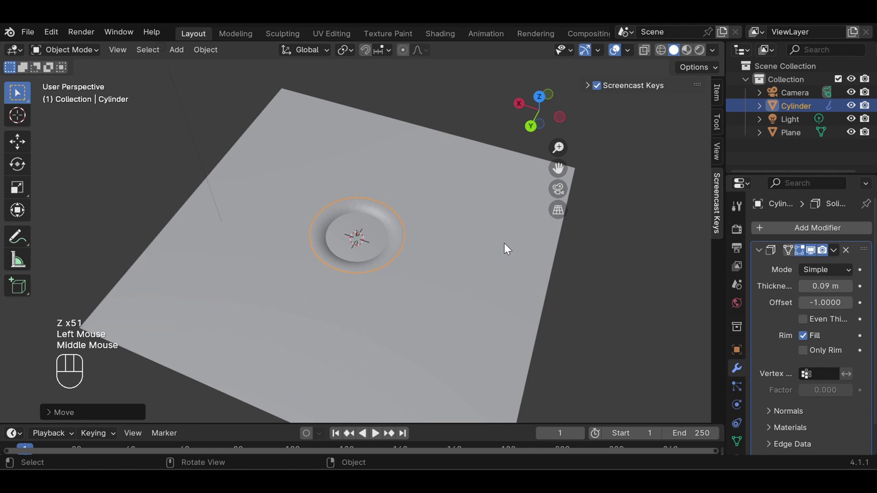
scroll("up", 3)
scroll("down", 3)
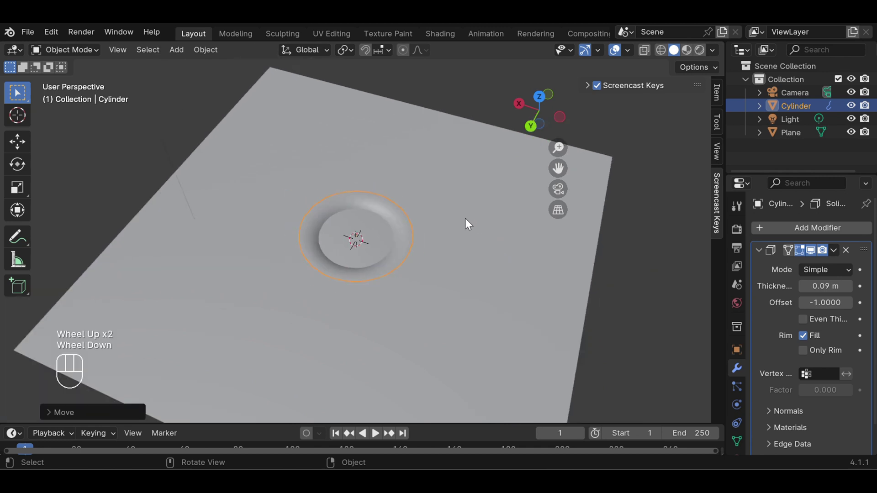
scroll("down", 3)
scroll("up", 3)
scroll("down", 3)
Step: Select the ground plane in the viewport
scroll("up", 3)
left_click_drag(598, 272, 591, 255)
left_click(683, 275)
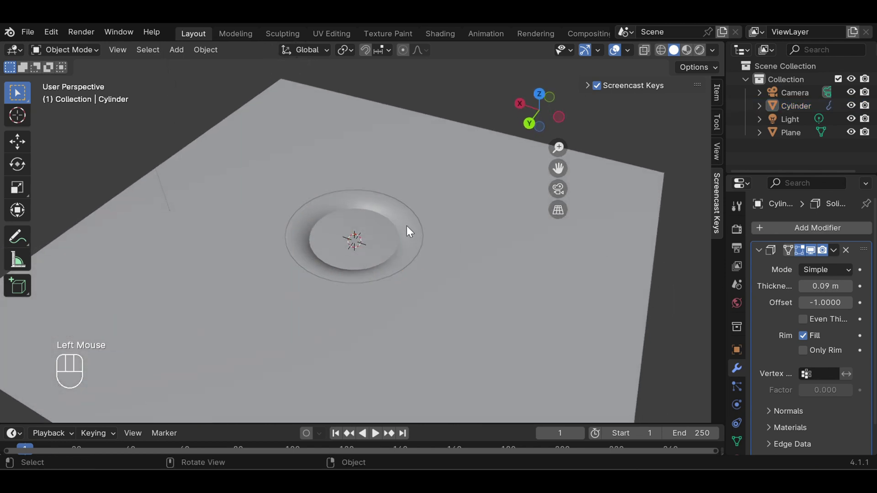
left_click(410, 232)
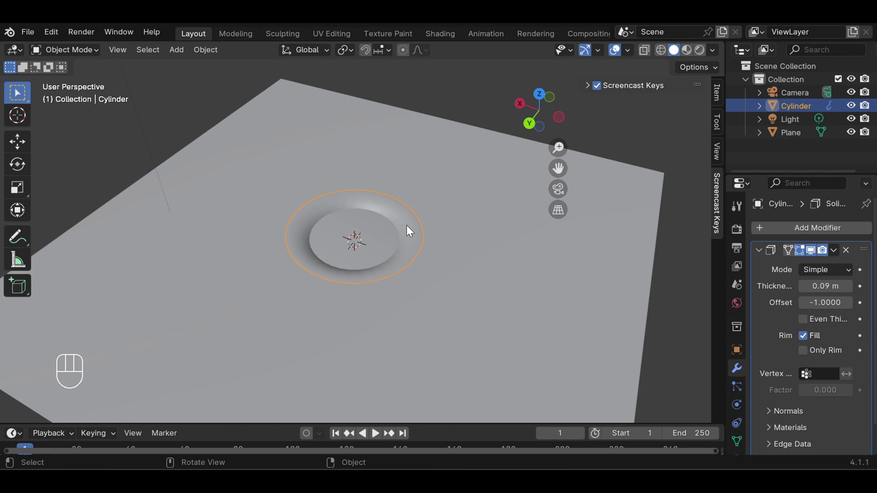
left_click(420, 187)
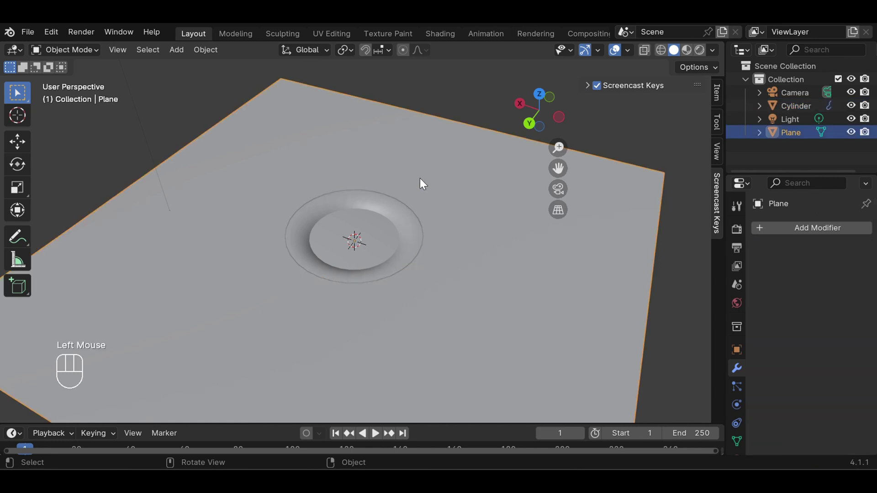
scroll("down", 3)
scroll("down", 3)
Step: Give the plane a new material with a light blue Base Color, shown in Material Preview shading
left_click(737, 418)
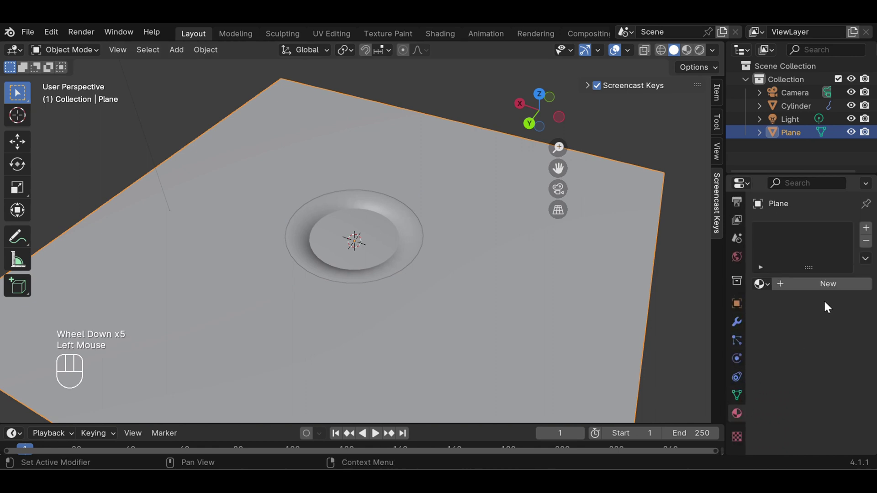
left_click(835, 289)
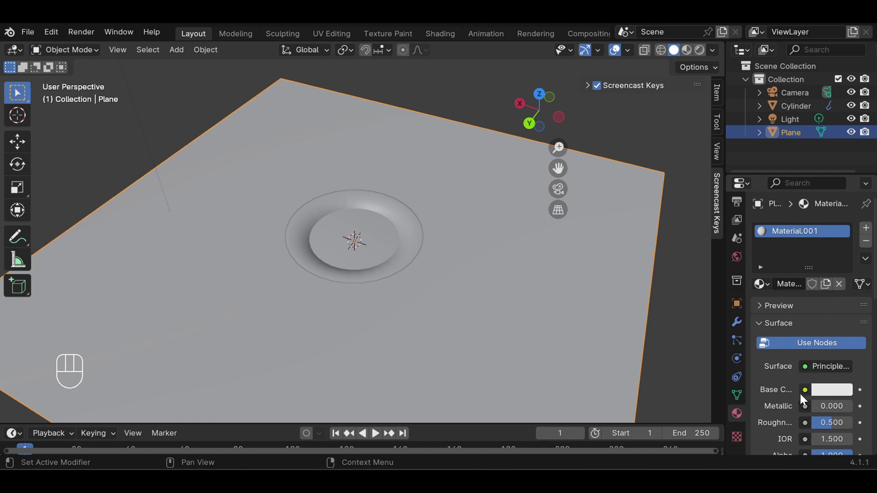
left_click_drag(808, 395, 852, 387)
left_click(845, 394)
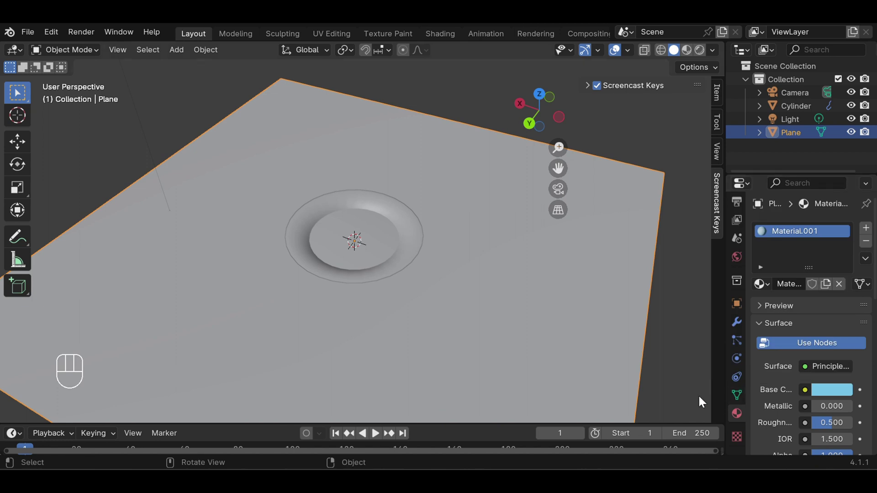
left_click(702, 403)
Step: Reselect the plate ready for its own material
left_click(691, 53)
scroll("up", 3)
scroll("down", 3)
left_click(439, 236)
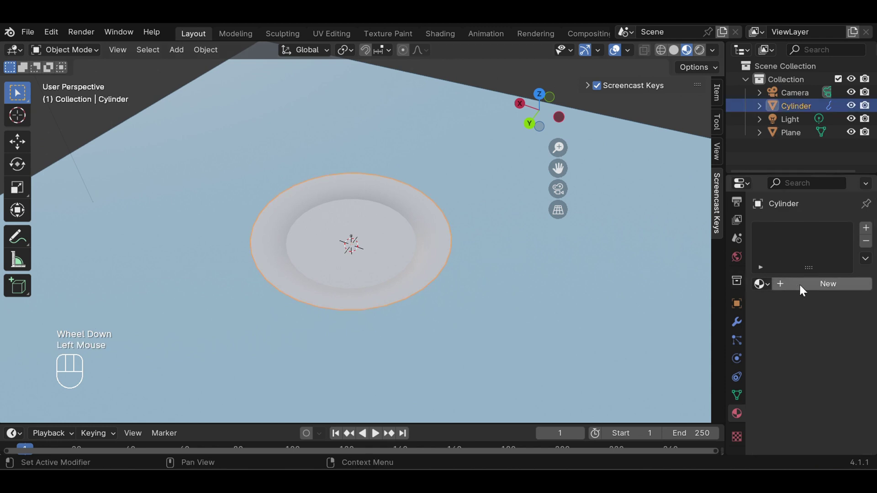
Step: Create a new material for the plate and expand the Material Library VX panel
left_click(801, 286)
scroll("down", 3)
scroll("down", 3)
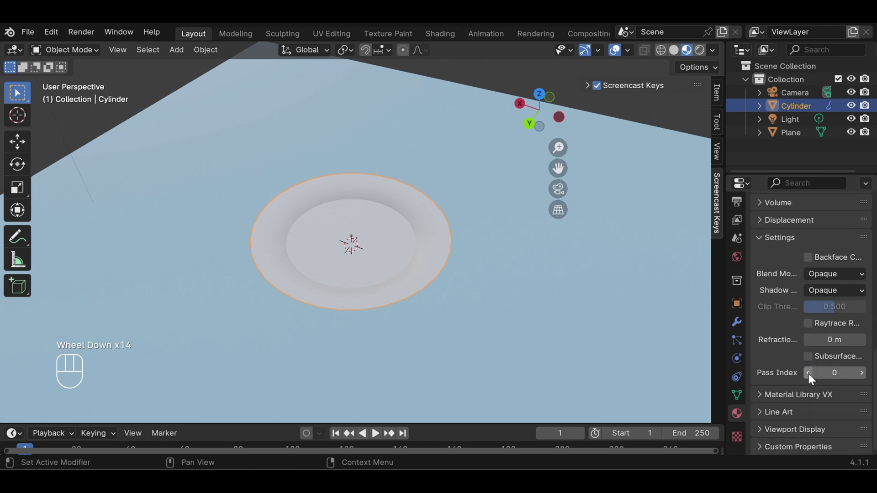
left_click(787, 393)
scroll("down", 3)
scroll("down", 3)
Step: Widen the Sample Materials list so names are readable and choose the Anodized material
left_click_drag(805, 306, 789, 324)
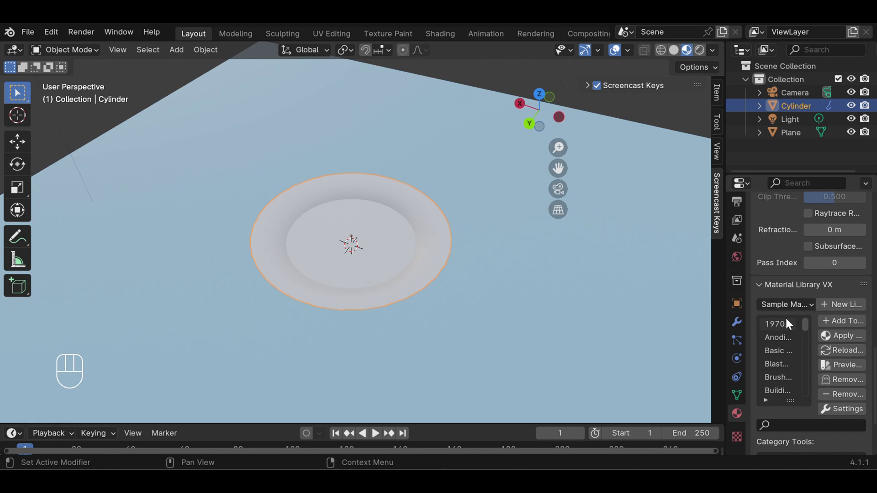
scroll("down", 3)
scroll("up", 3)
scroll("up", 3)
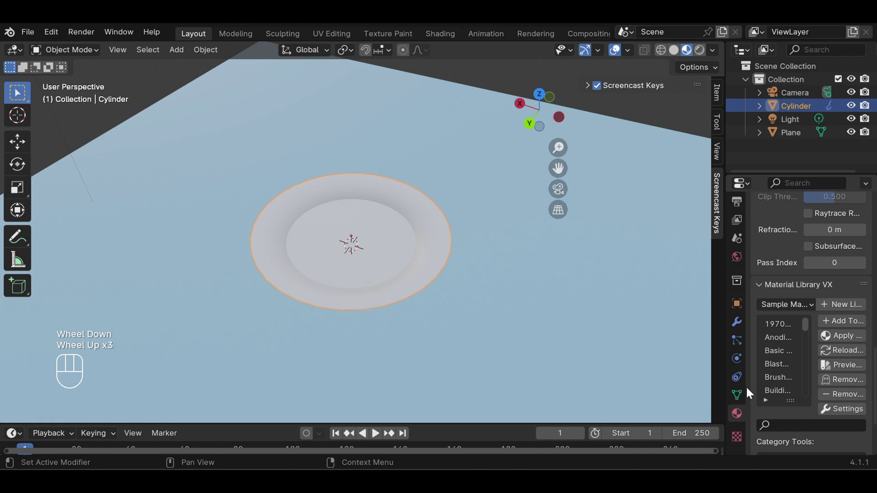
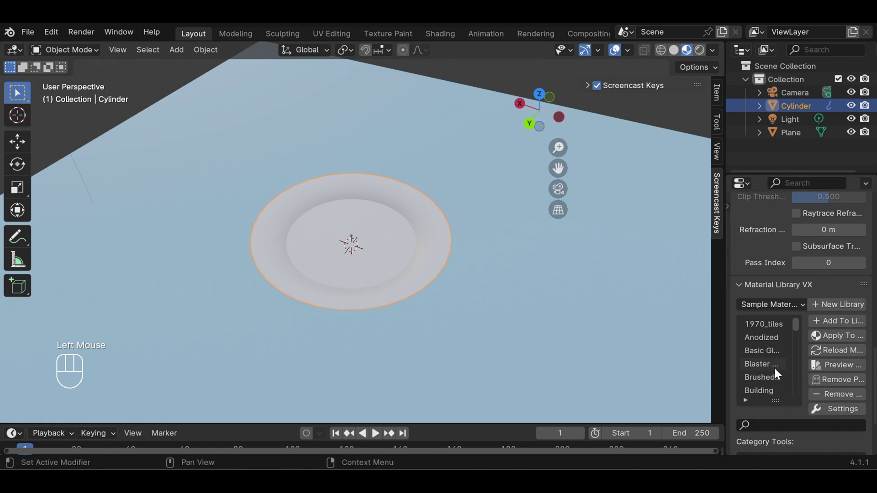
left_click_drag(799, 328, 802, 326)
left_click(767, 343)
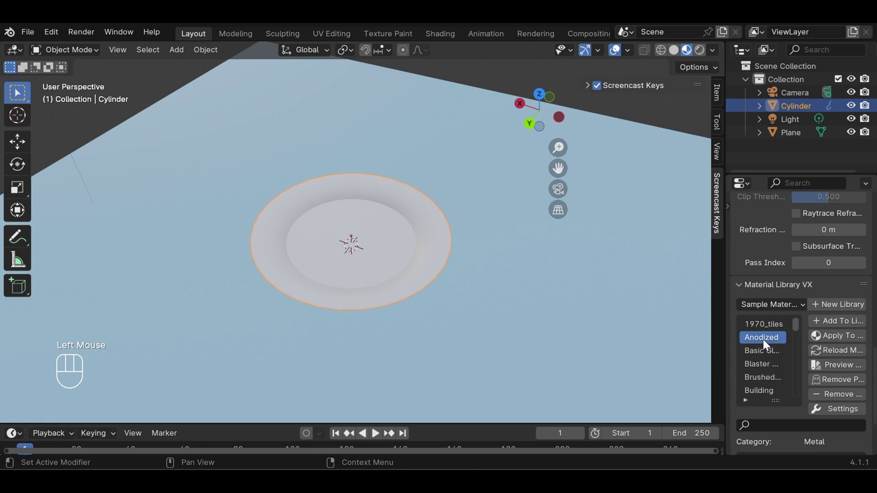
Step: Apply Anodized to the plate, then swap it for the basic glass sample material
left_click(835, 342)
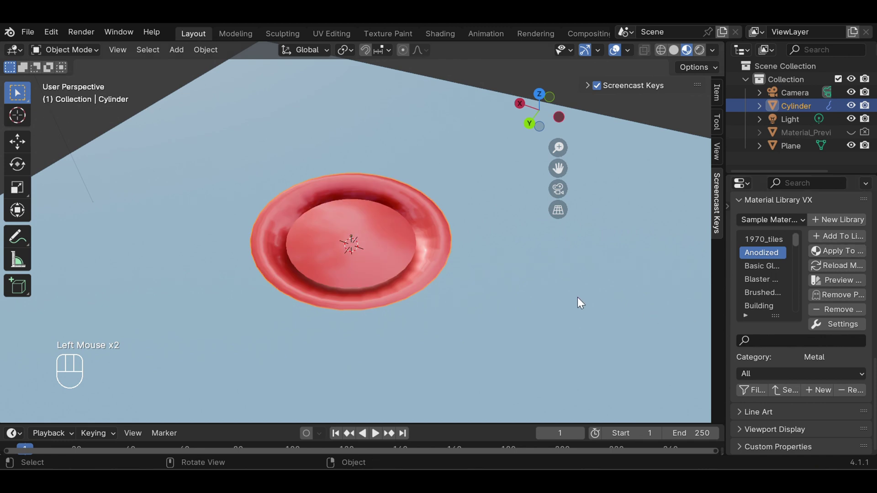
left_click_drag(547, 294, 550, 279)
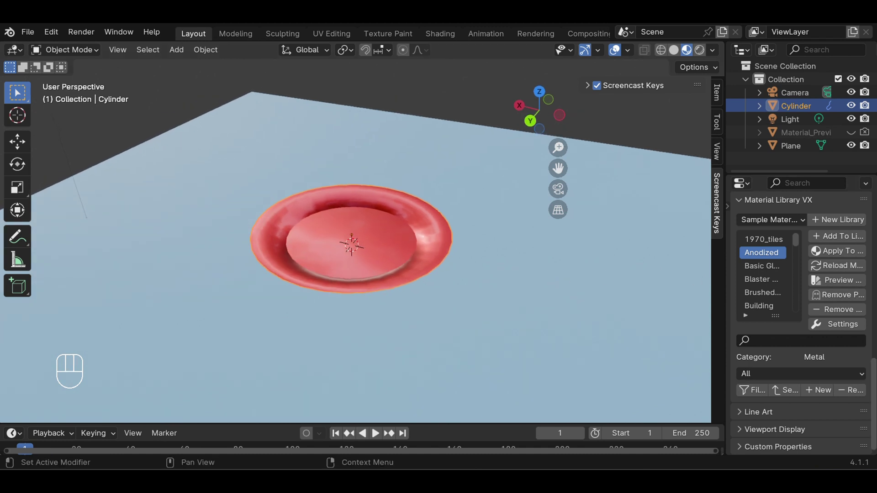
scroll("down", 3)
left_click(770, 269)
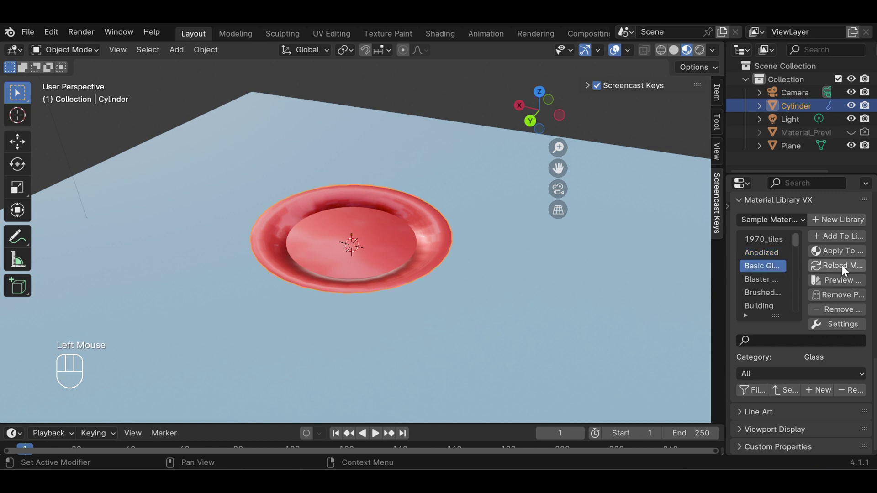
left_click(845, 256)
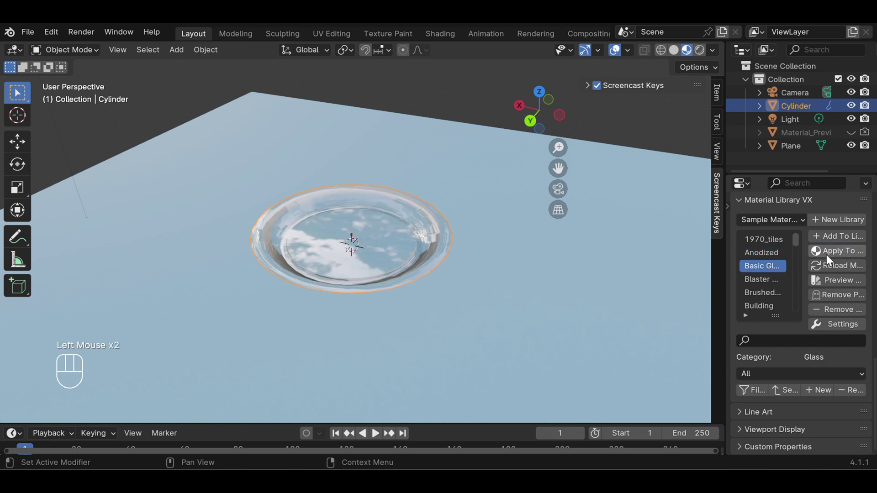
left_click_drag(433, 287, 446, 306)
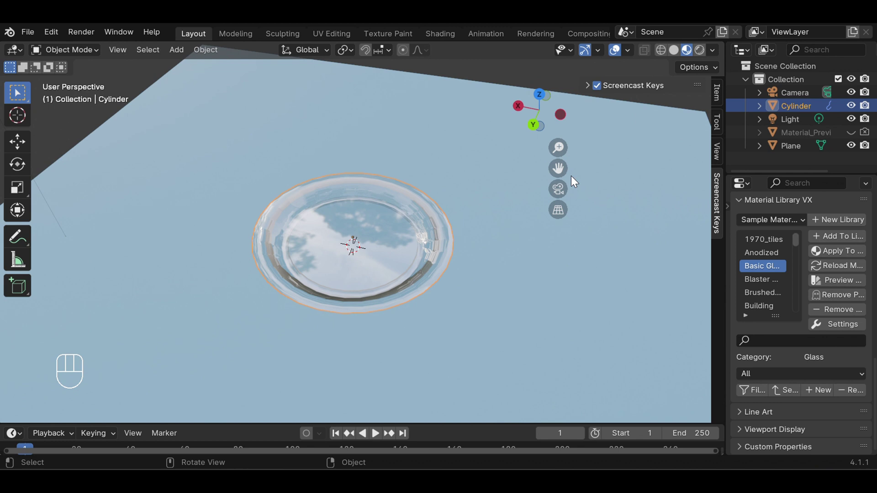
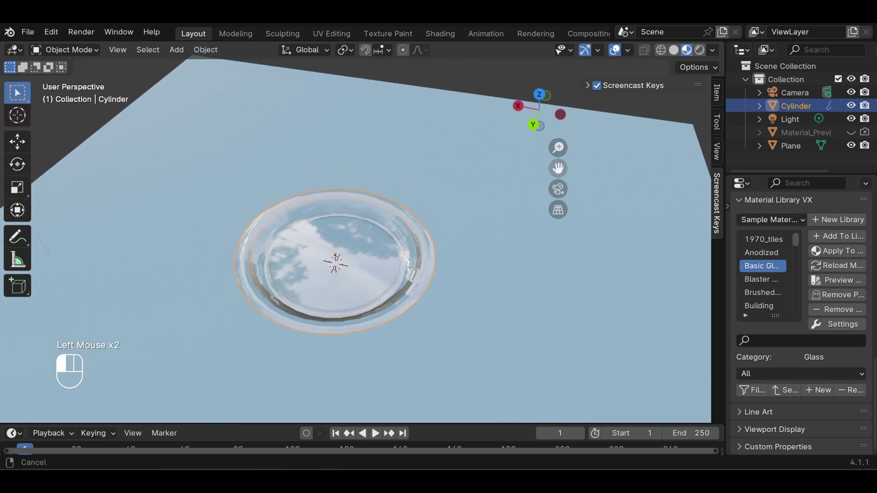
scroll("up", 3)
left_click_drag(478, 295, 501, 277)
scroll("down", 3)
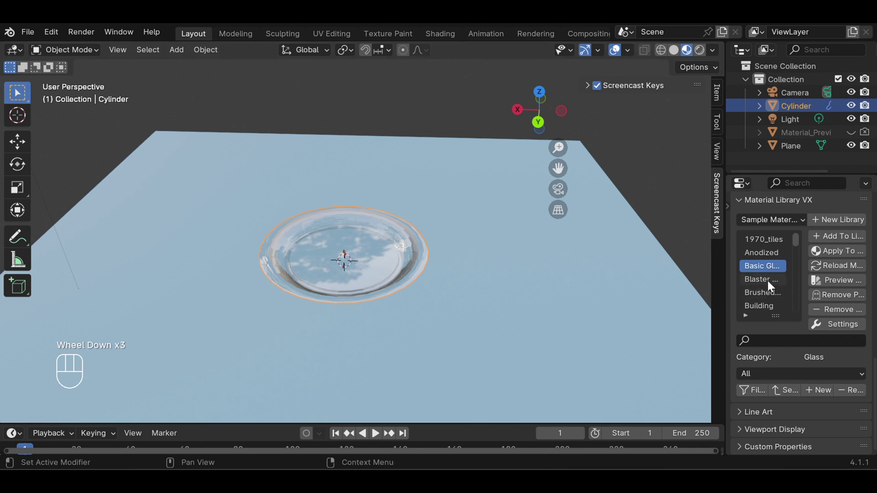
Step: Apply the blue Blaster material, then settle on the white Ceramic material for the plate
left_click(770, 287)
left_click(850, 256)
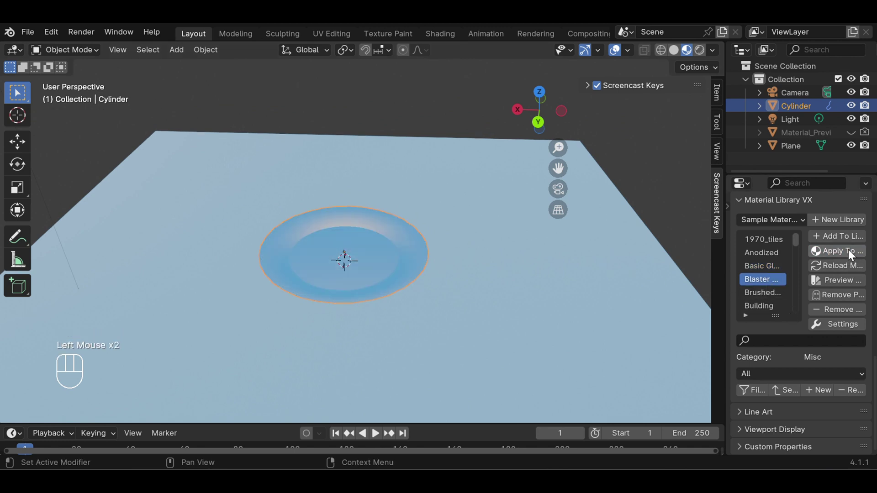
left_click_drag(381, 307, 380, 317)
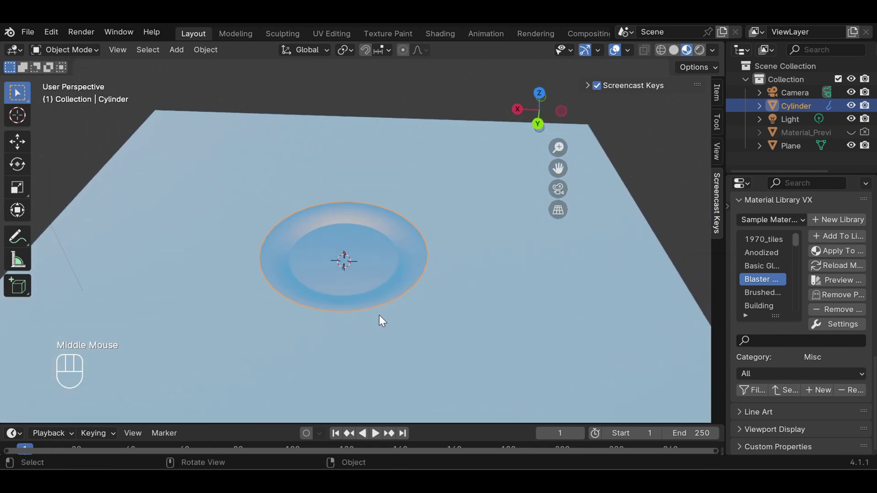
scroll("down", 3)
left_click(777, 293)
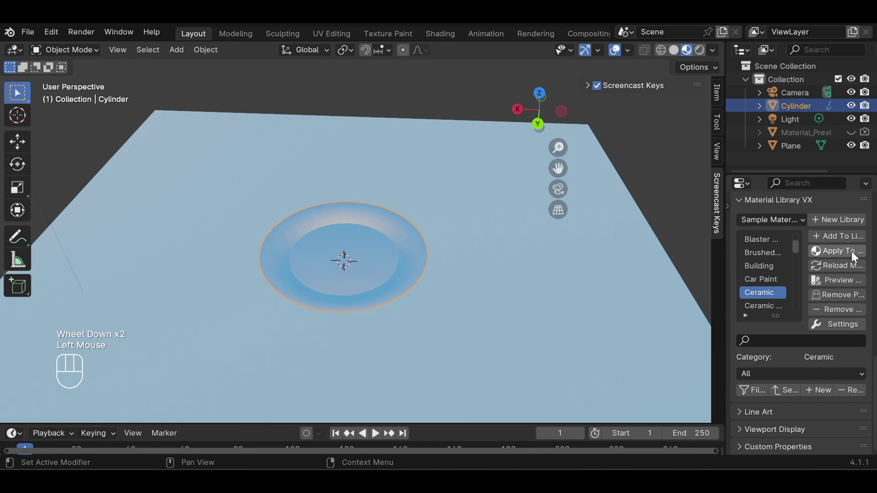
left_click(855, 255)
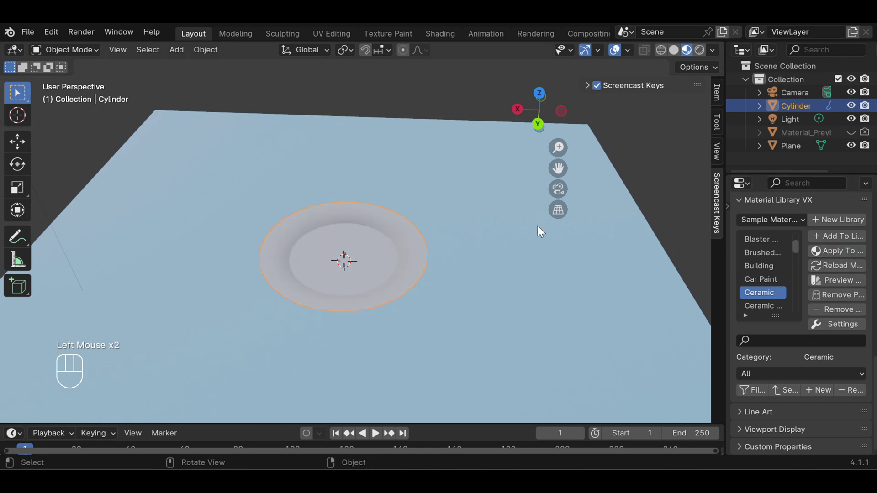
left_click_drag(443, 336, 436, 318)
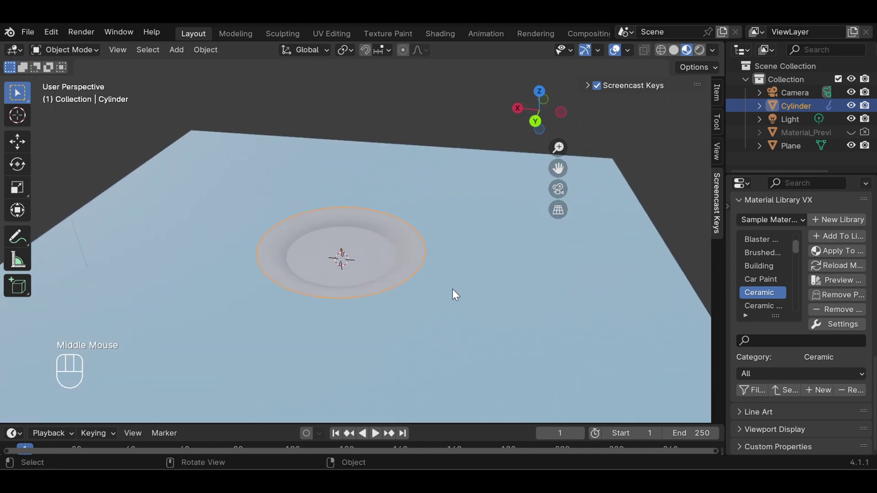
Step: Switch to Rendered shading and apply the Coated Paint red material to the plate
left_click(700, 54)
scroll("down", 3)
scroll("up", 3)
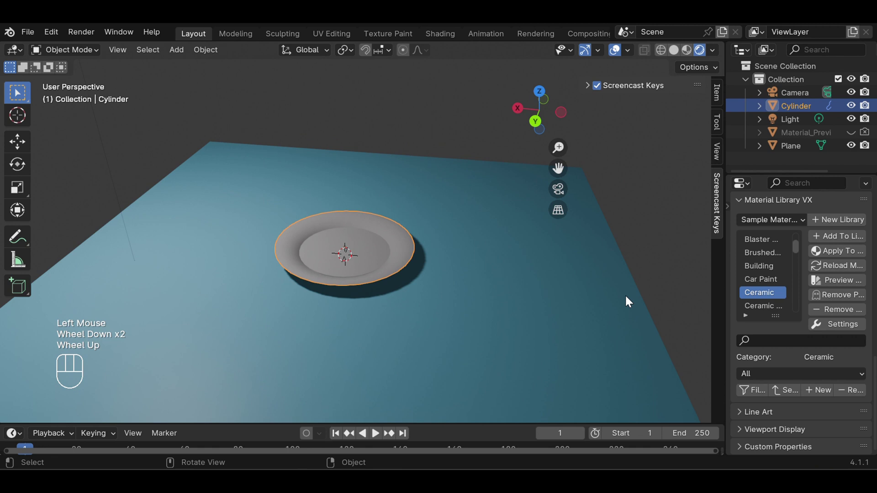
scroll("down", 3)
left_click(769, 296)
left_click(843, 254)
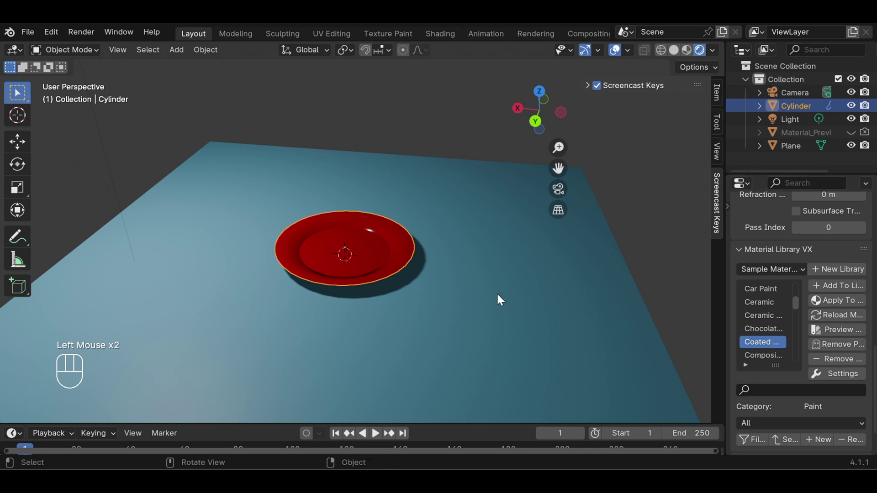
Step: Orbit and zoom around the red plate, deselecting and reselecting it
scroll("down", 3)
scroll("up", 3)
left_click_drag(441, 311, 442, 313)
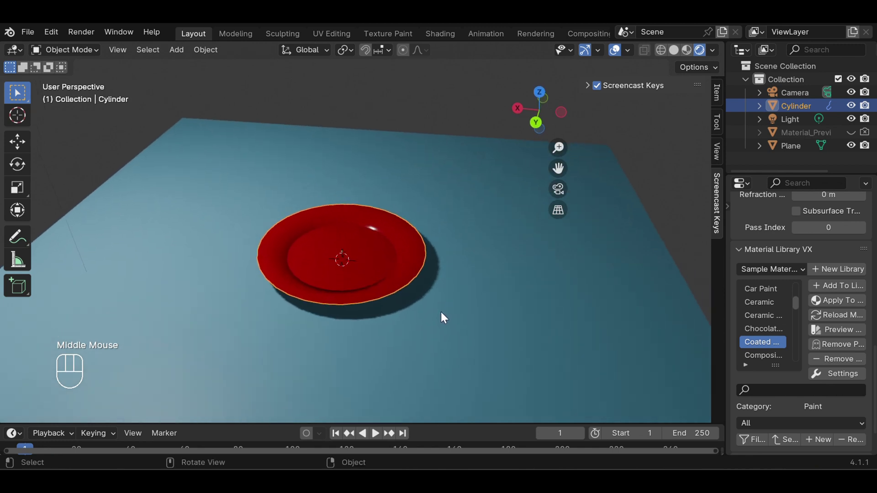
left_click(649, 162)
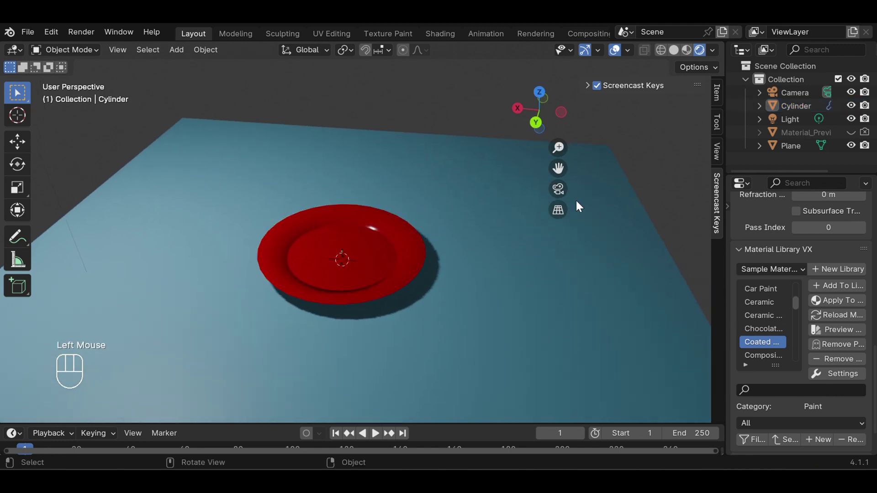
left_click(370, 263)
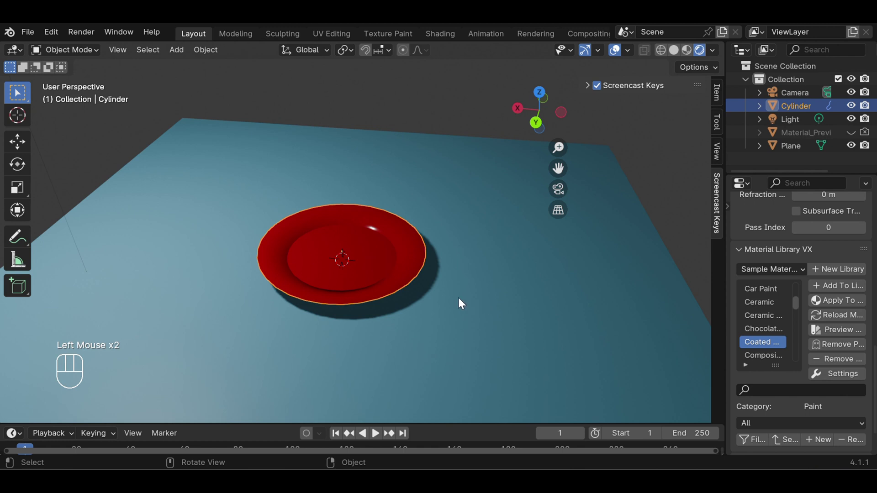
left_click_drag(461, 301, 465, 298)
scroll("up", 3)
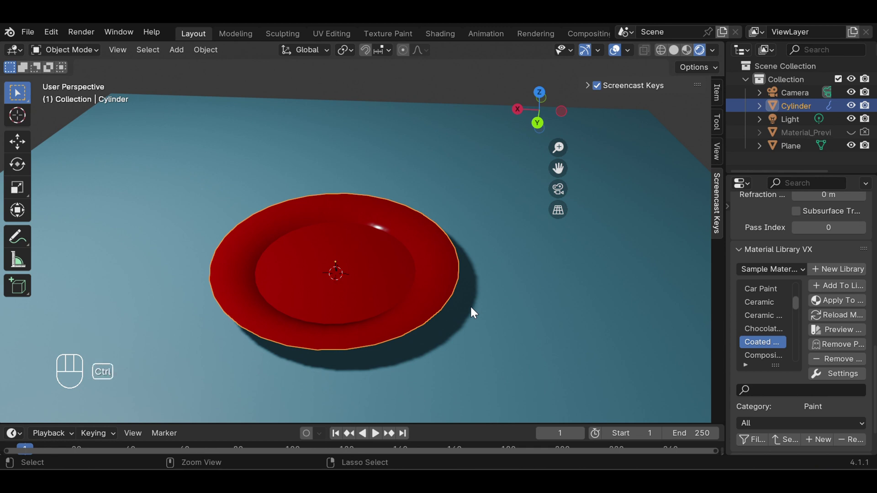
Step: Copy-paste the red plate, place the copy to its right and select the copy
key("ctrl+c")
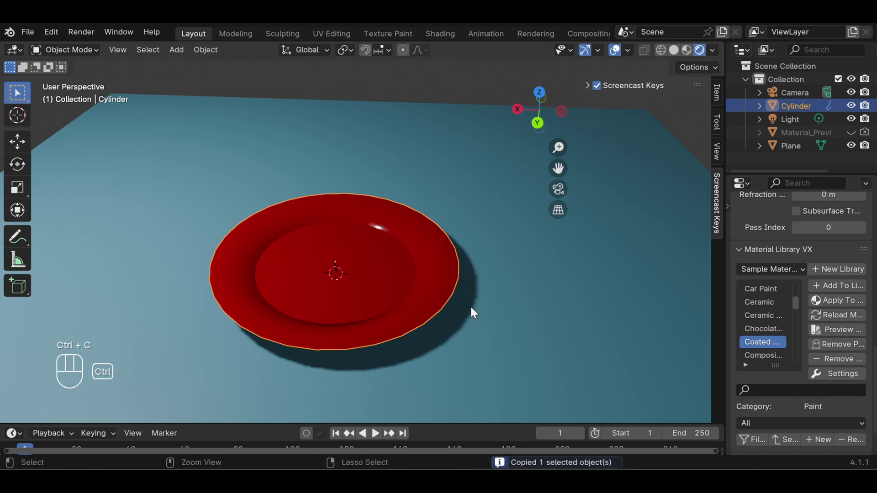
key("ctrl+v")
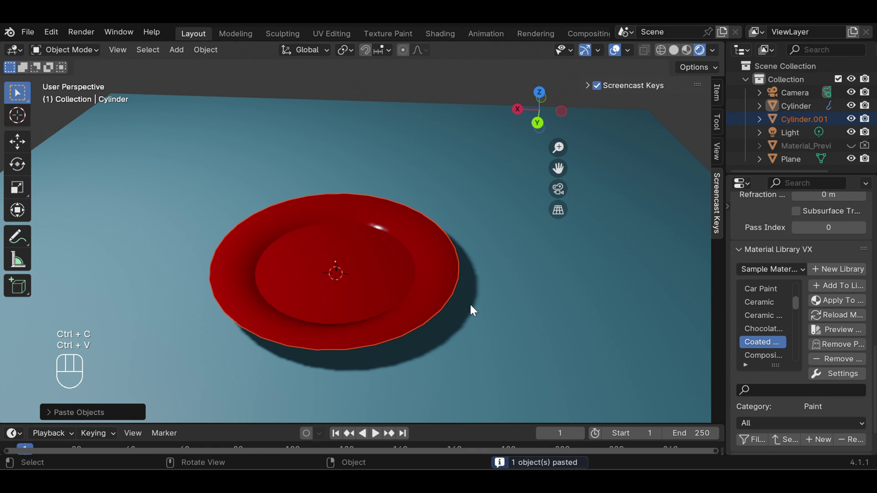
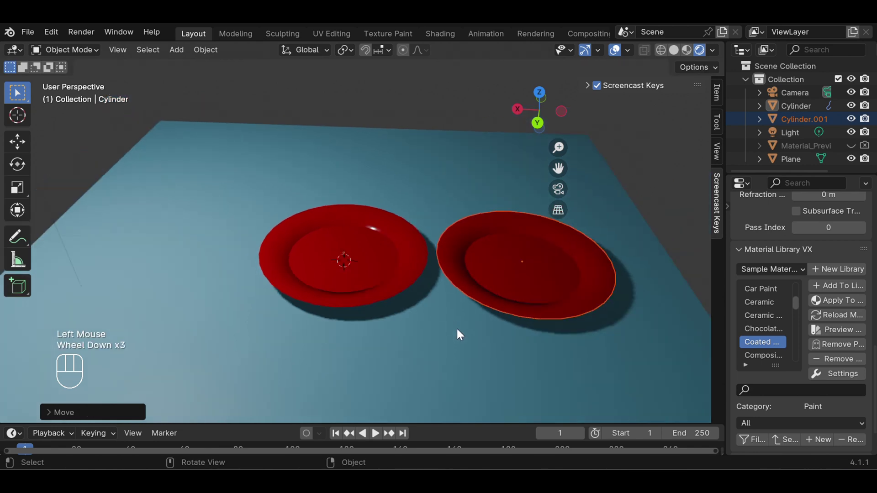
left_click_drag(463, 339, 455, 356)
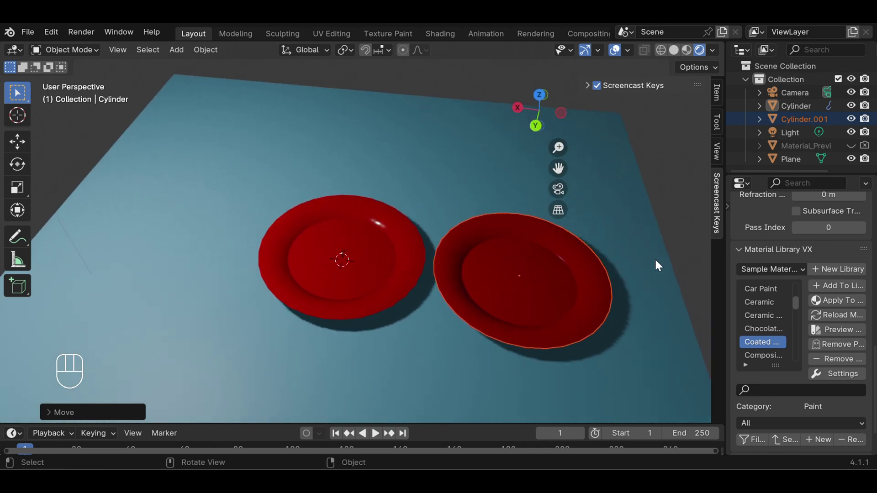
left_click(577, 275)
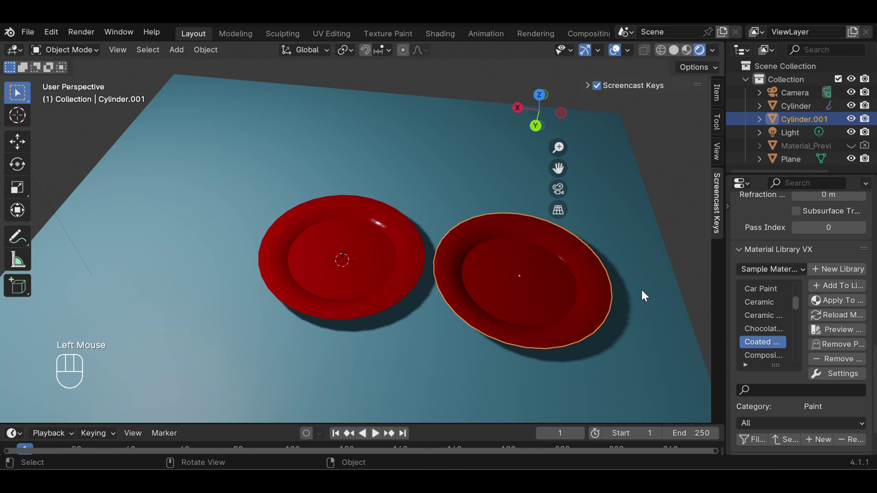
left_click_drag(796, 302, 794, 336)
Step: Try the Glow Glass material on the copied plate
left_click(772, 359)
left_click(850, 300)
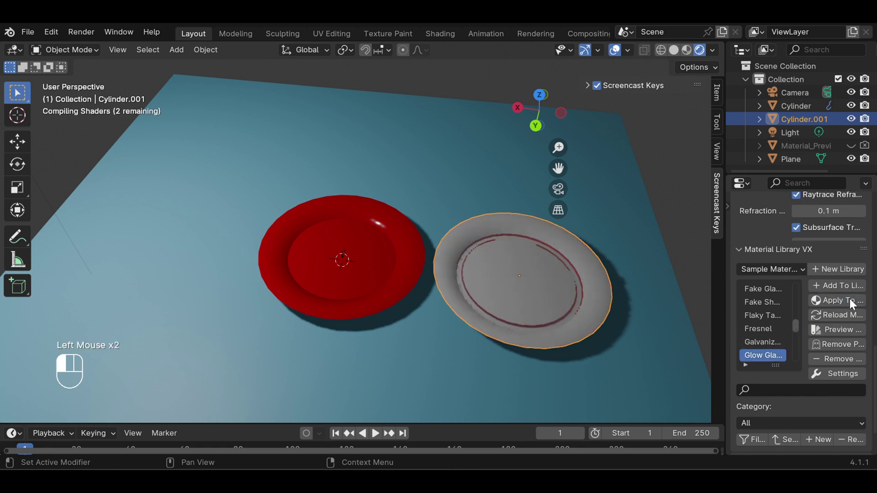
left_click(677, 246)
left_click_drag(616, 300, 623, 284)
left_click(579, 290)
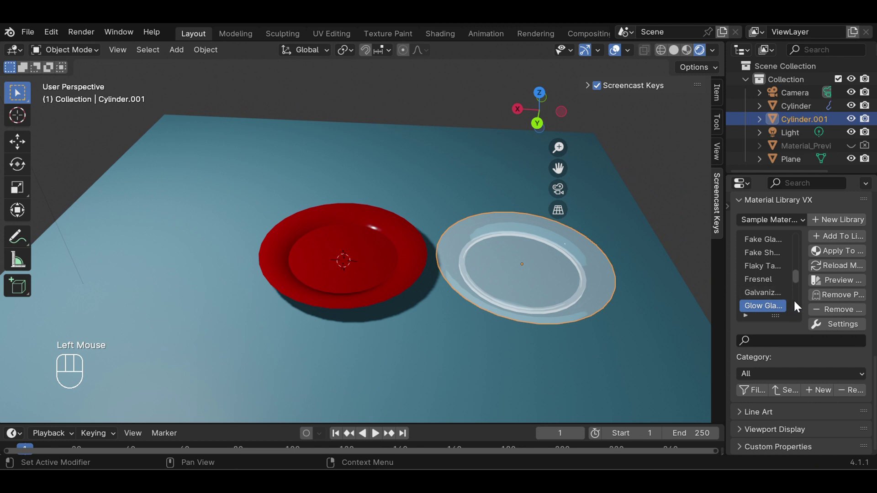
Step: Replace it with the grey striped Building material on the copied plate
left_click(798, 303)
left_click_drag(799, 282, 799, 300)
left_click(771, 309)
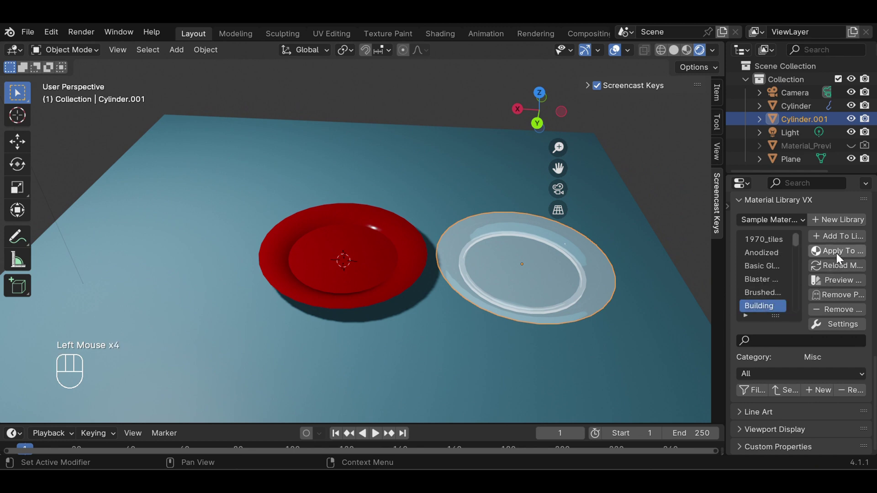
left_click(840, 255)
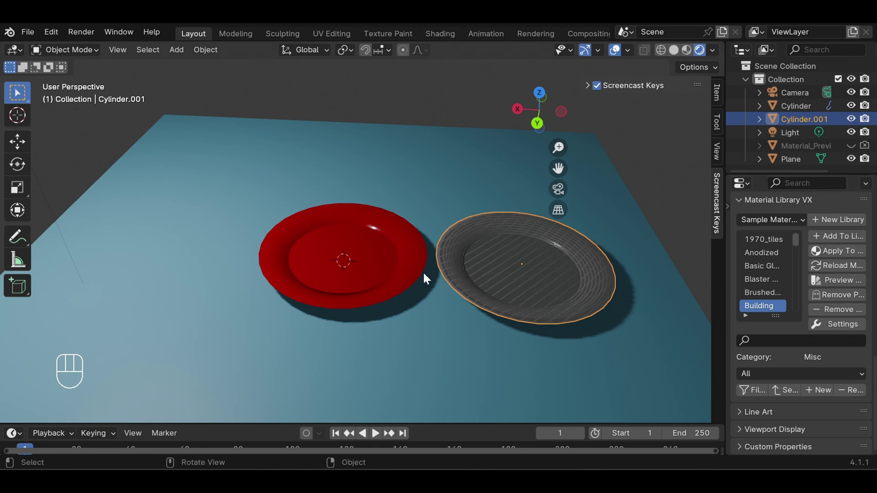
scroll("down", 3)
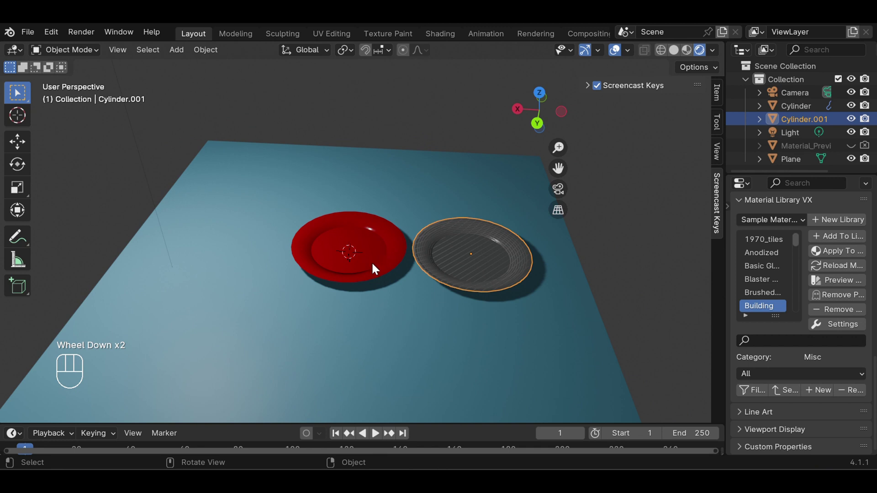
Step: Copy-paste the red plate and move the copy along X to its left
left_click(327, 237)
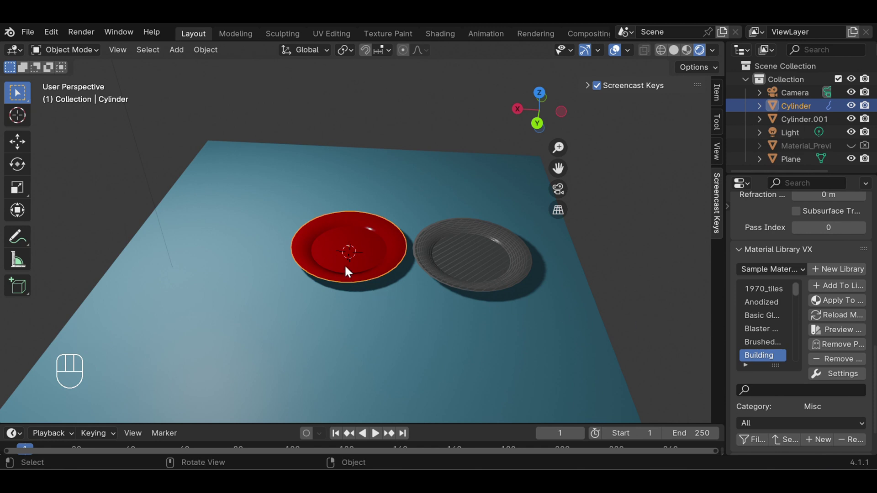
key("ctrl+c")
key("ctrl+v")
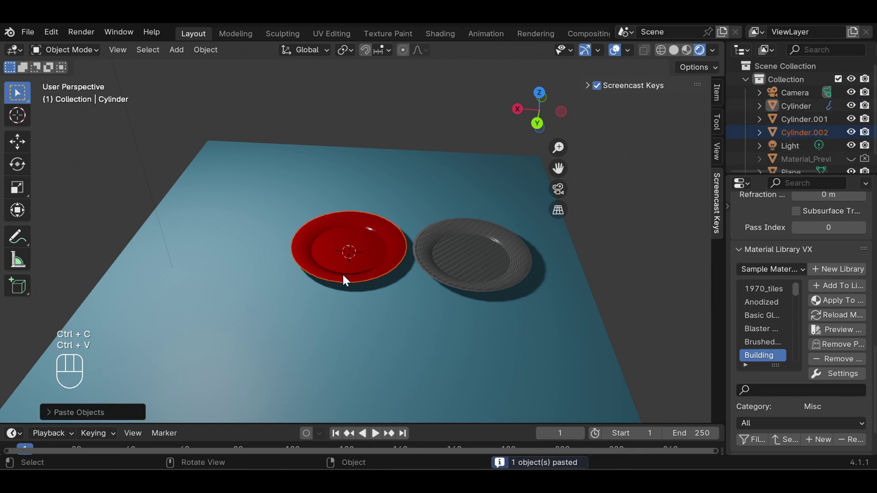
key("g")
key("g")
key("g")
key("x")
key("x")
key("x")
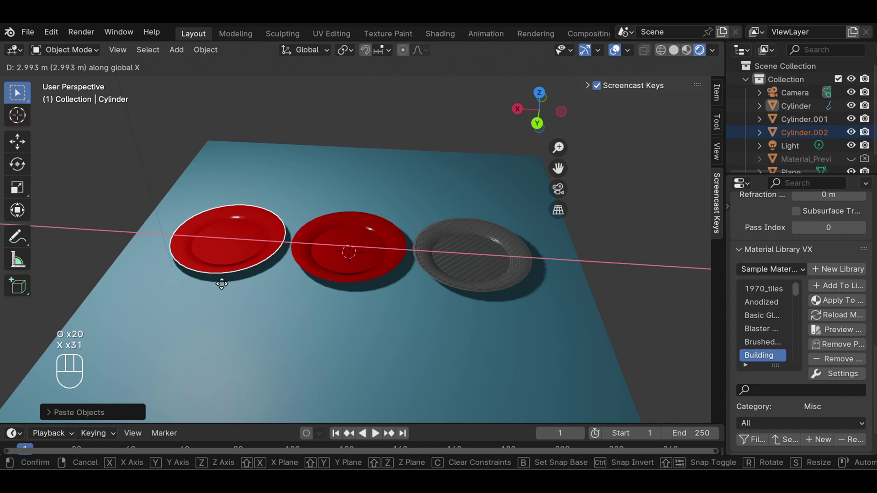
left_click(226, 287)
Step: Apply the blue Metallic paint material to the left plate and deselect it
left_click(221, 255)
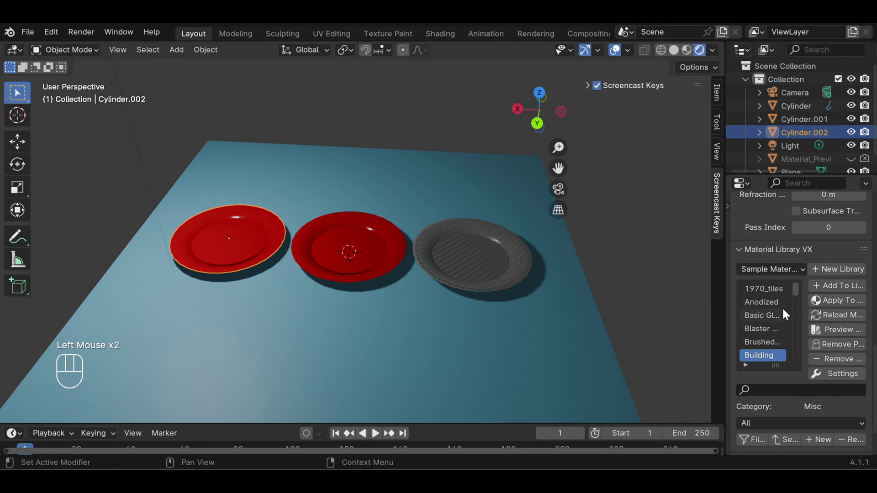
left_click_drag(799, 295, 798, 329)
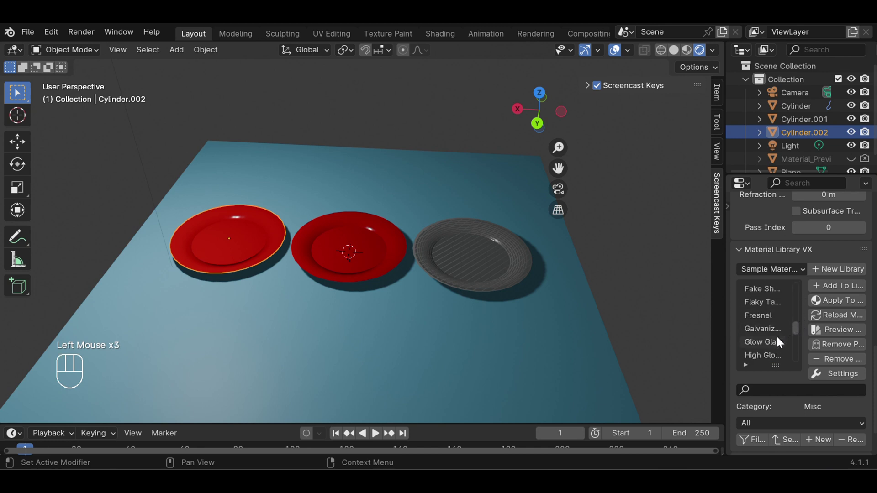
left_click_drag(797, 333, 800, 348)
left_click(768, 307)
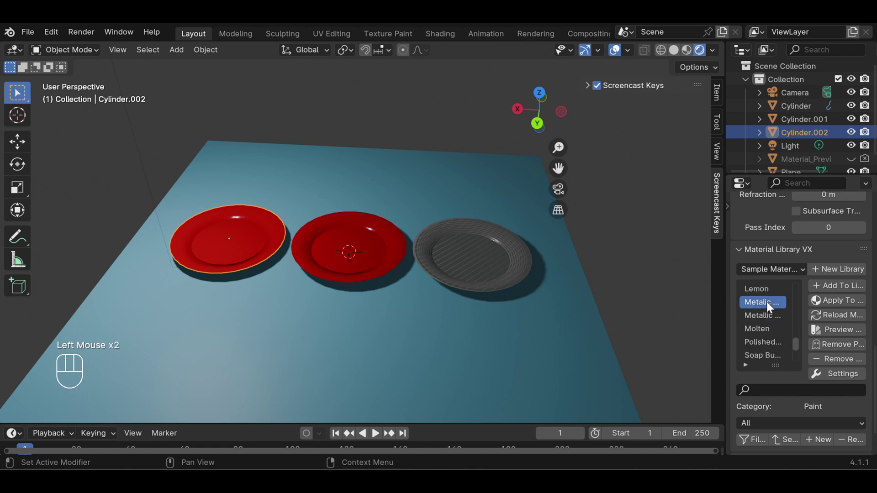
left_click(840, 305)
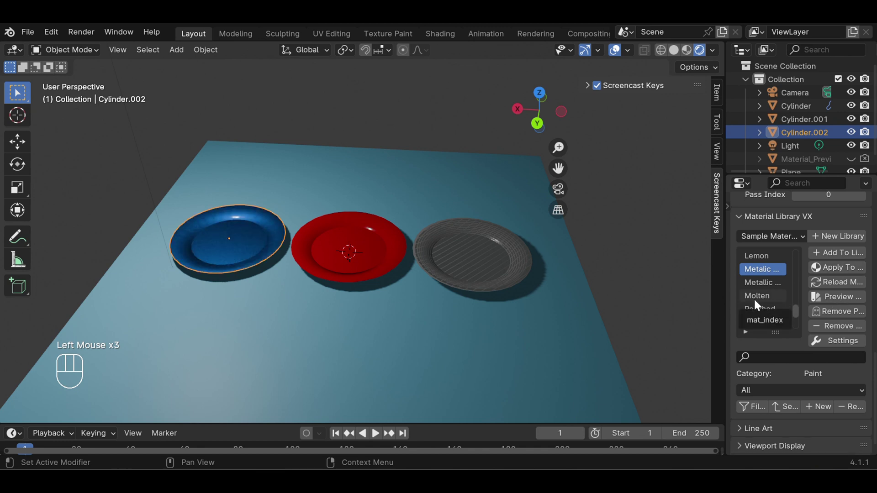
left_click(667, 277)
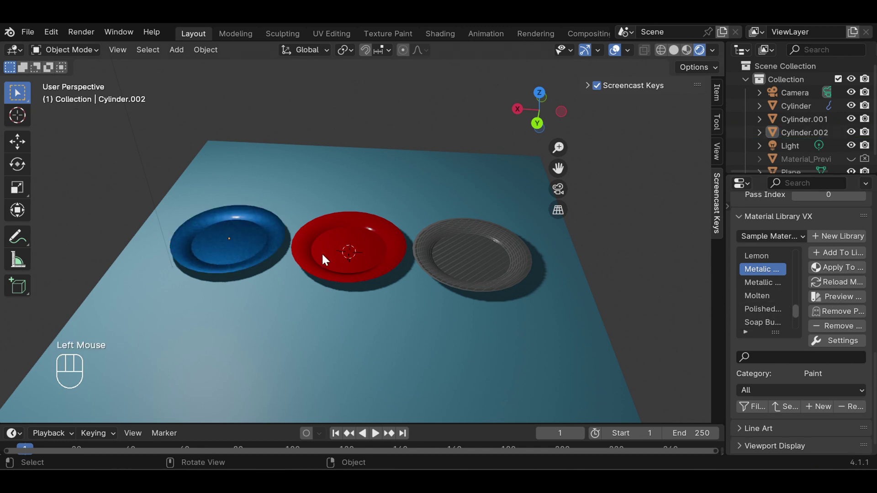
Step: Copy-paste the middle red plate and move the copy along Y behind it
left_click(346, 251)
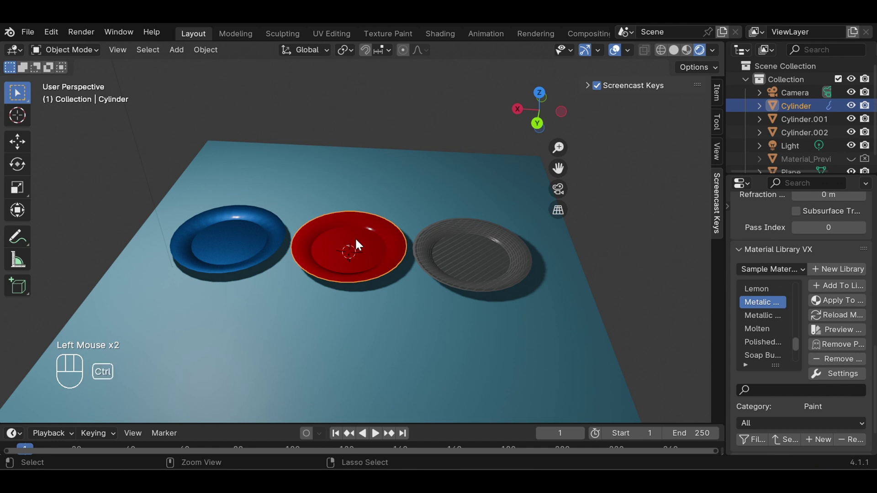
key("ctrl+c")
key("ctrl+v")
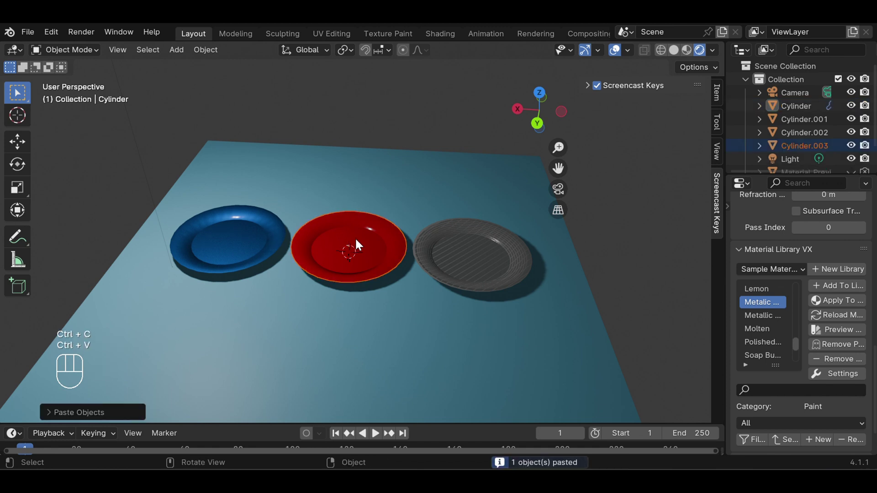
key("g")
key("g")
key("g")
key("y")
key("y")
key("y")
left_click(375, 183)
left_click(635, 260)
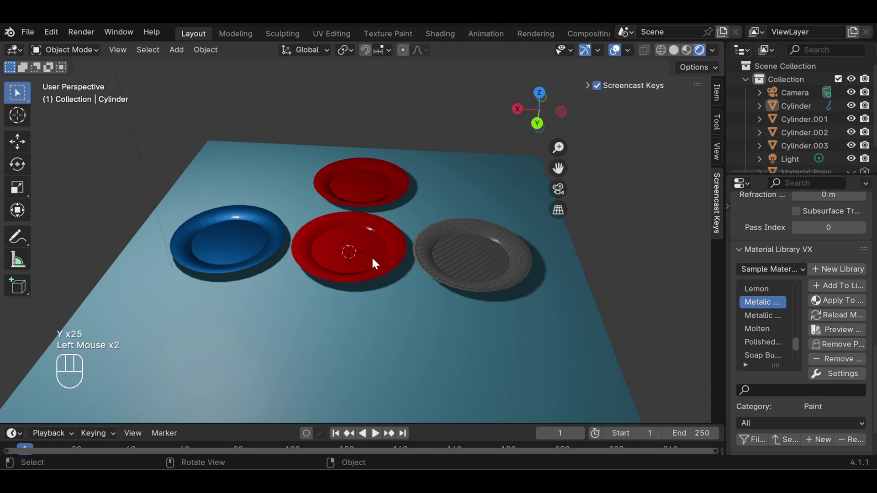
Step: Copy-paste the middle red plate again and move this copy along Y in front of it
left_click(375, 264)
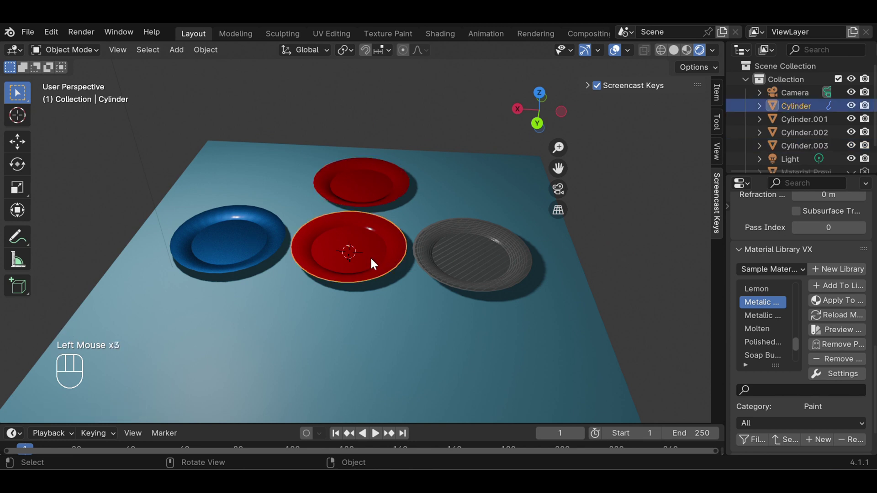
key("ctrl+c")
key("ctrl+v")
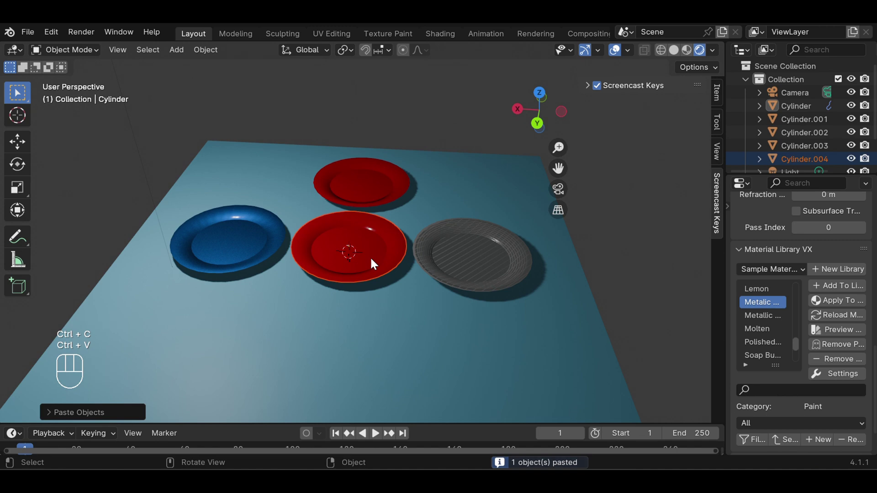
key("g")
key("g")
key("g")
key("y")
key("y")
key("y")
left_click(349, 361)
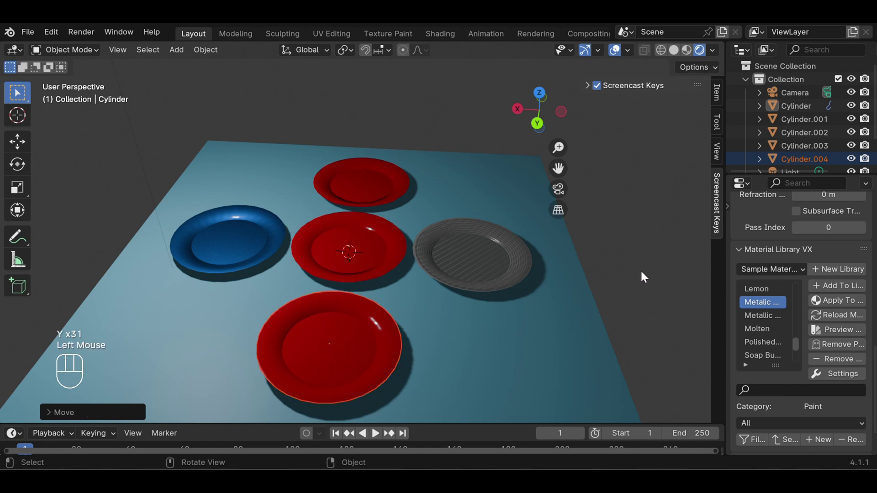
left_click(646, 272)
Step: Select the back plate and try the Molten then Stars materials on it
left_click(378, 188)
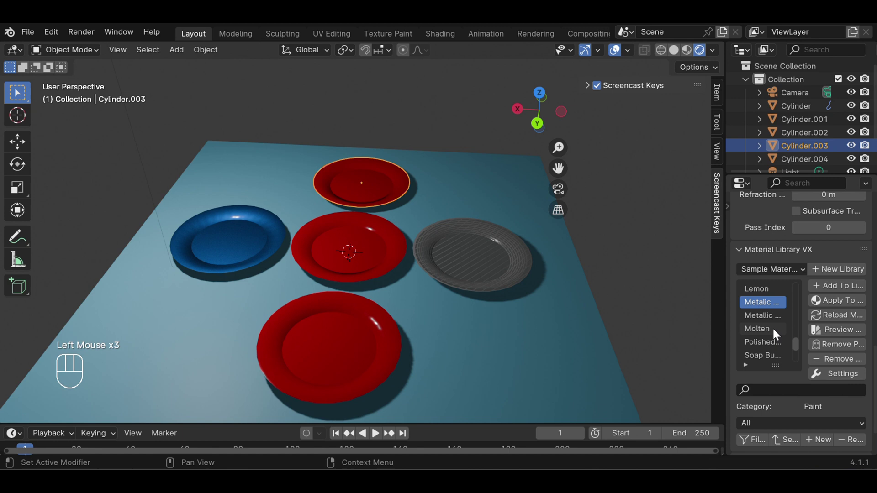
left_click(774, 330)
left_click(834, 303)
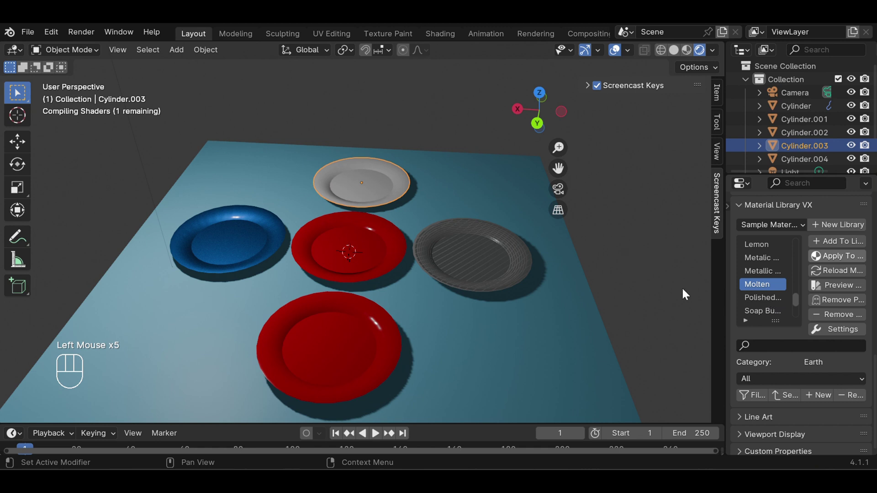
left_click(728, 281)
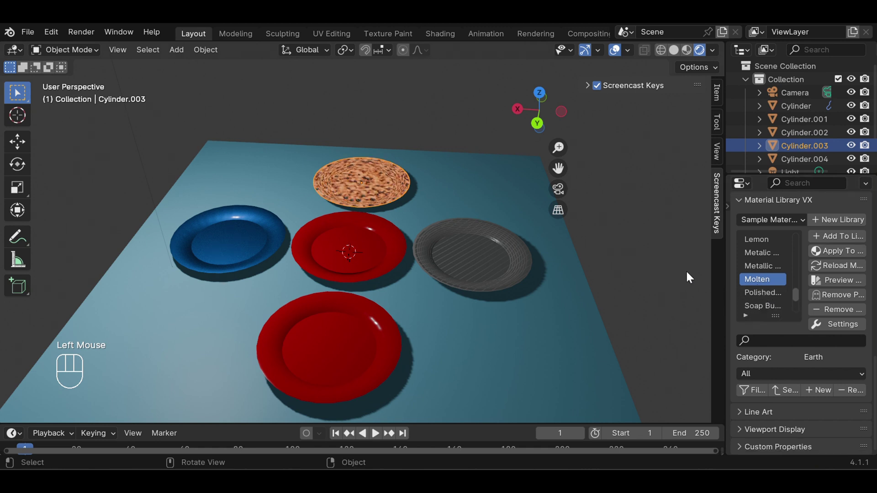
left_click(380, 193)
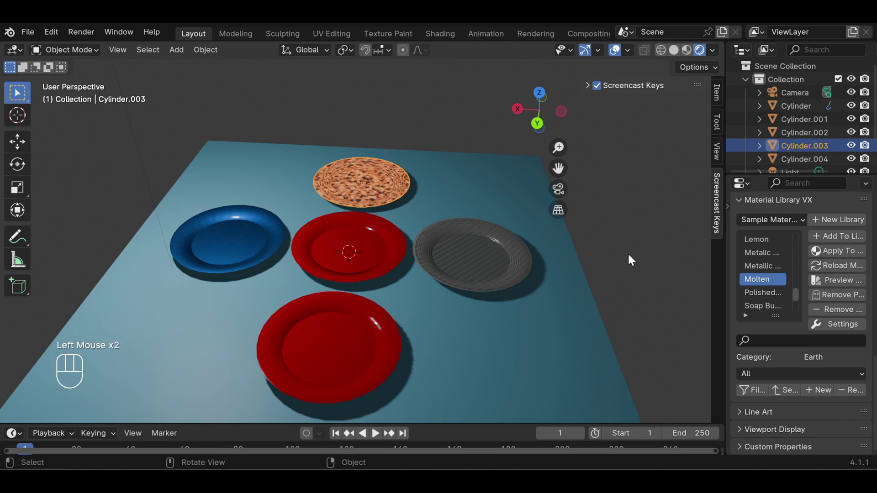
left_click(795, 297)
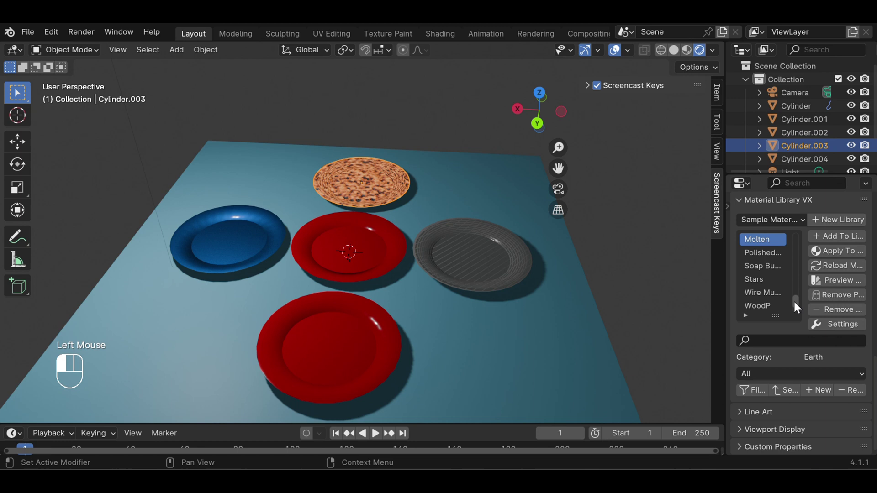
left_click(771, 285)
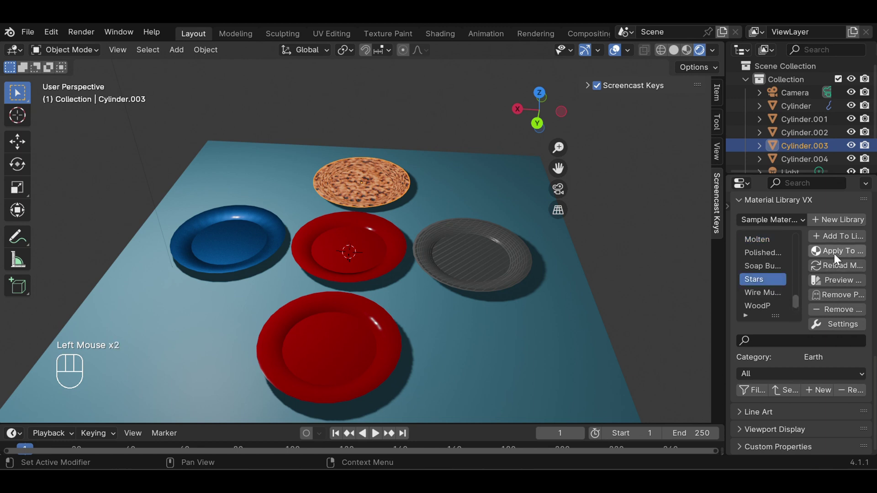
left_click(836, 254)
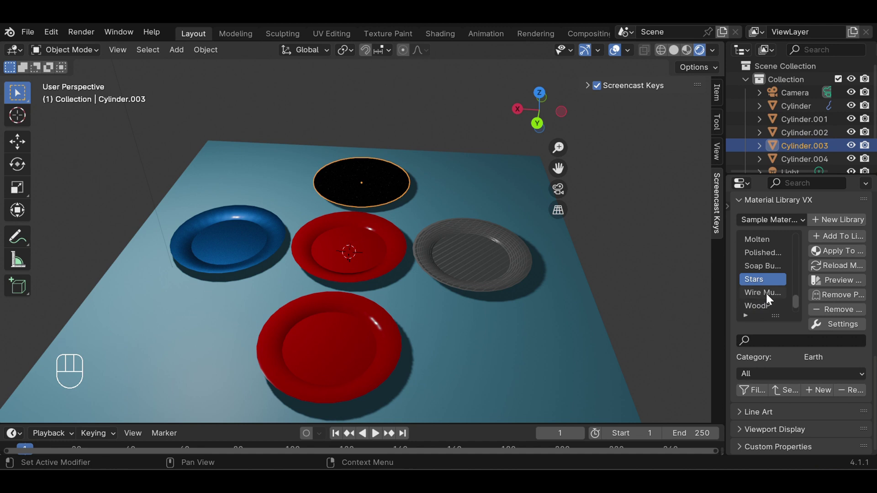
Step: Try the Wire material, then settle on the gold Lemon material for the back plate
left_click(767, 295)
left_click(842, 255)
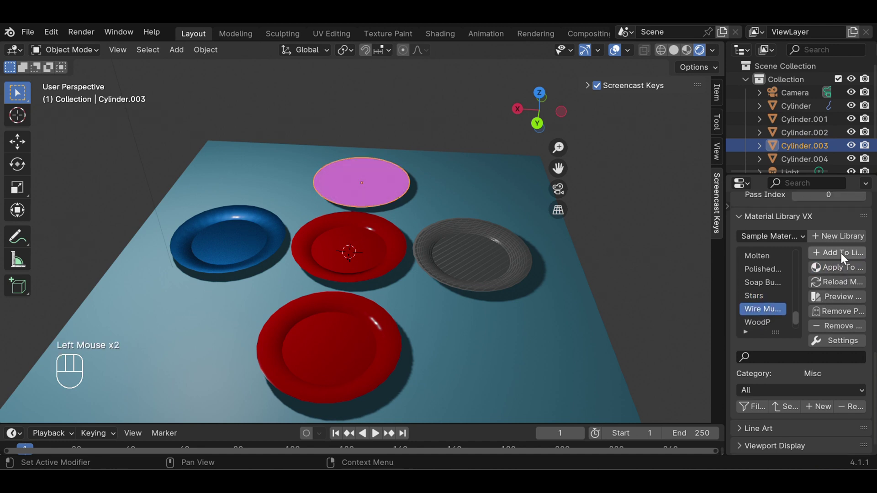
scroll("up", 3)
left_click(760, 275)
left_click(834, 269)
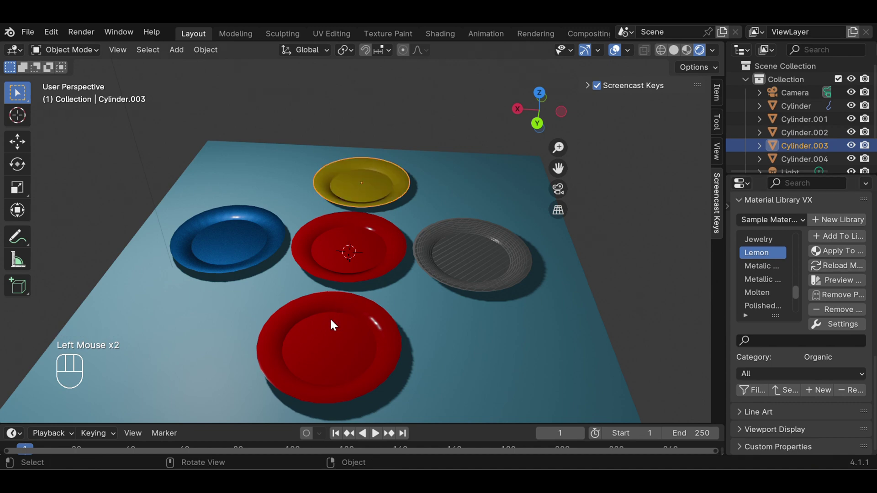
Step: Apply the gold Jewelry material to the front plate and orbit to view all five plates
left_click(338, 324)
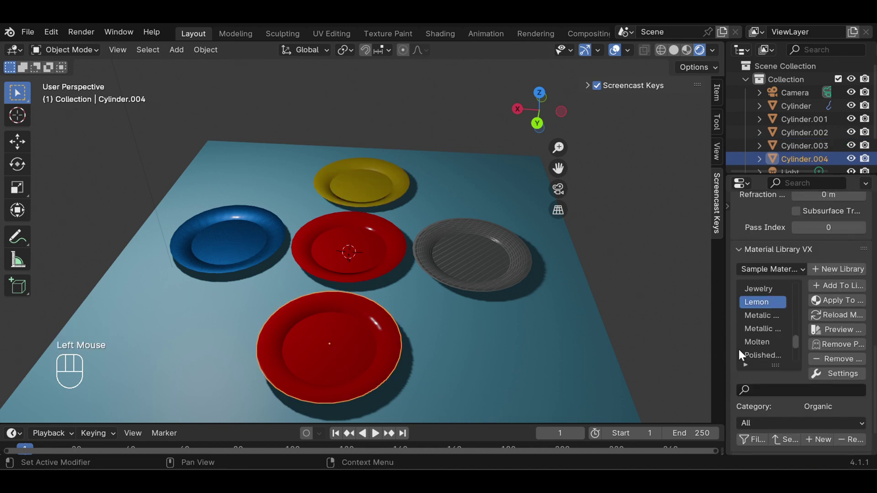
left_click(771, 292)
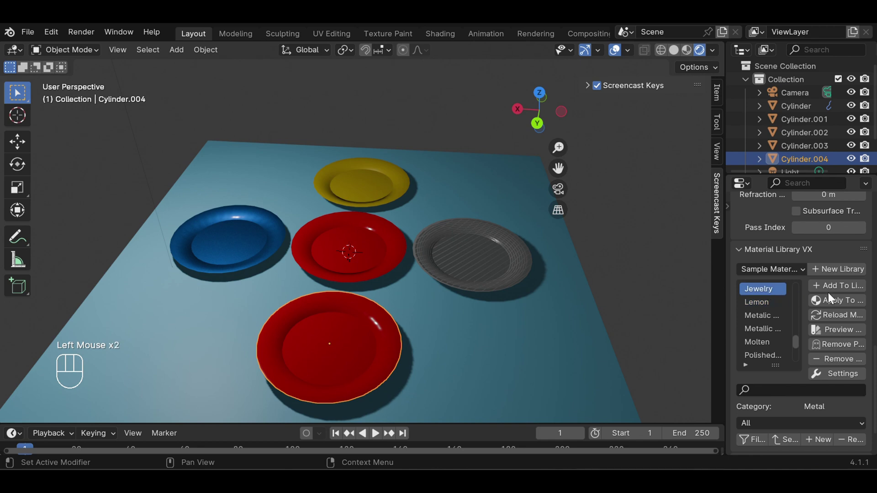
left_click(840, 299)
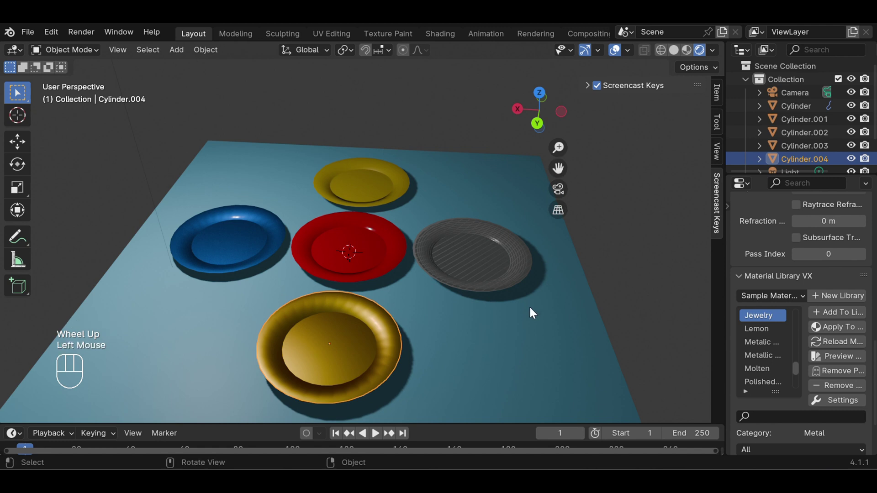
left_click_drag(374, 323, 349, 288)
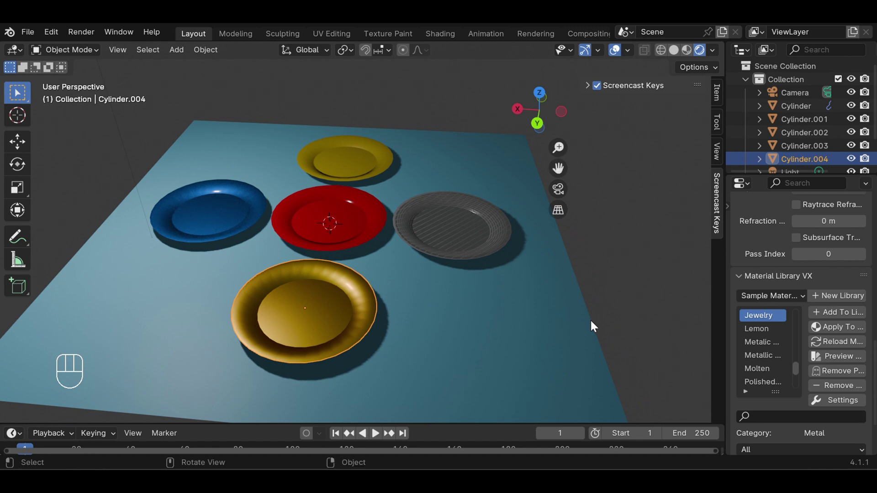
scroll("up", 3)
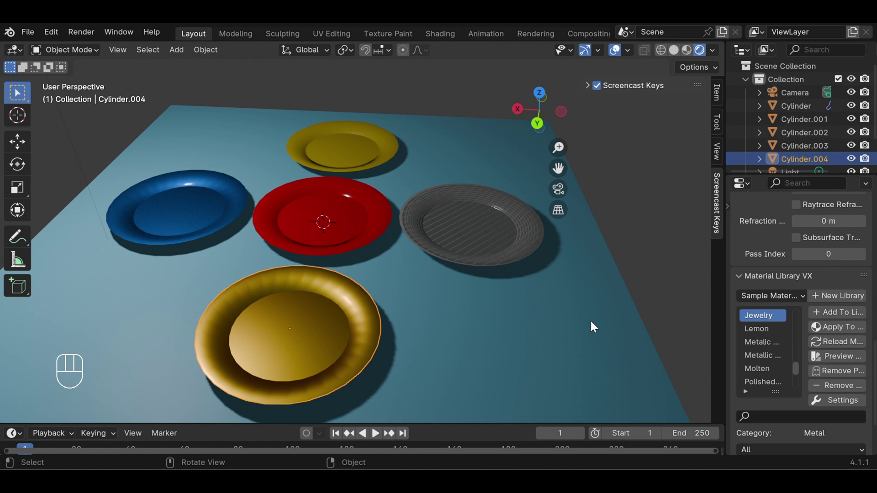